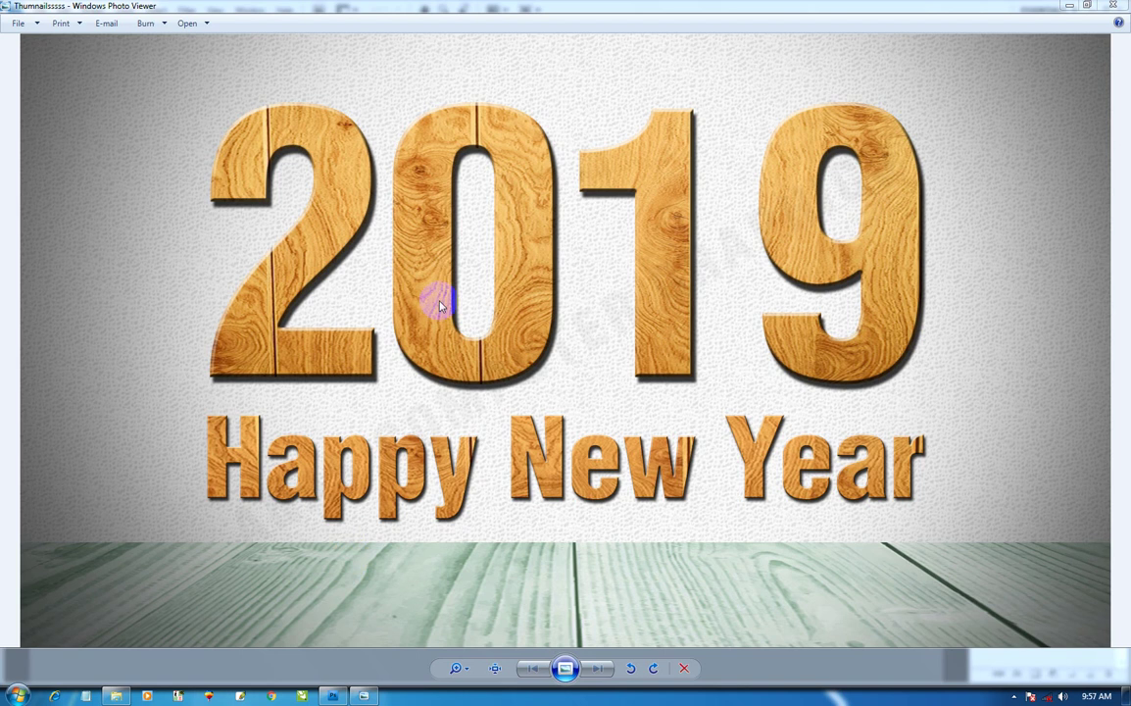
Close the Windows Photo Viewer preview to return to the empty Photoshop workspace.
click(694, 3)
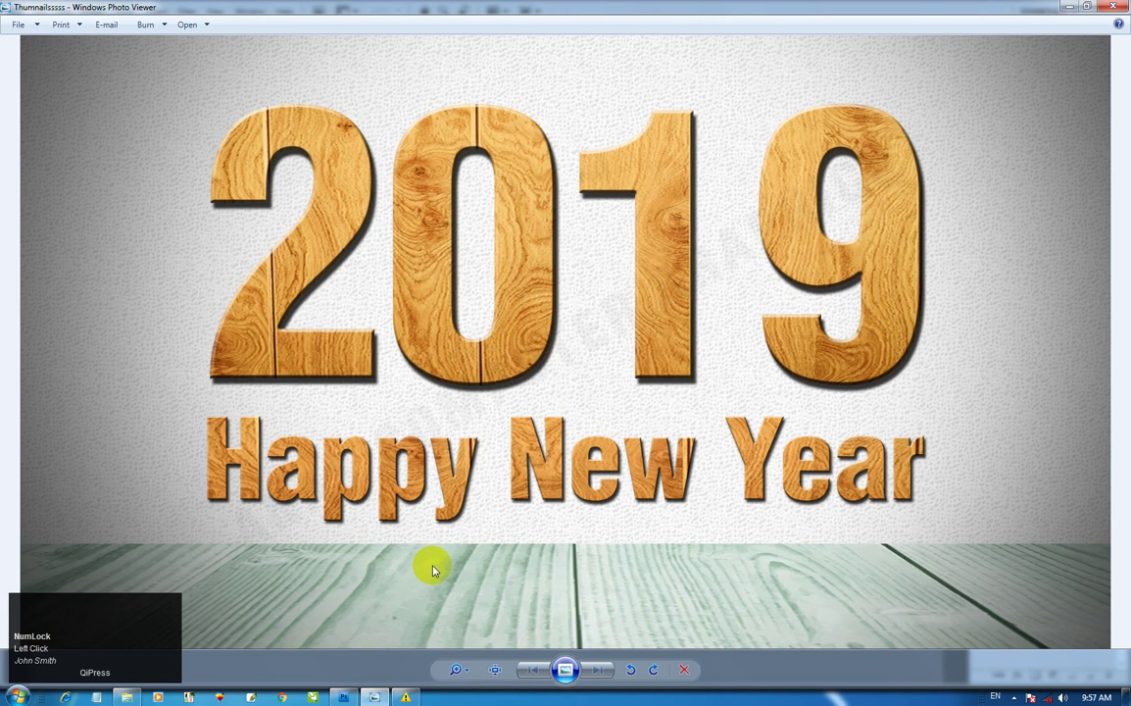
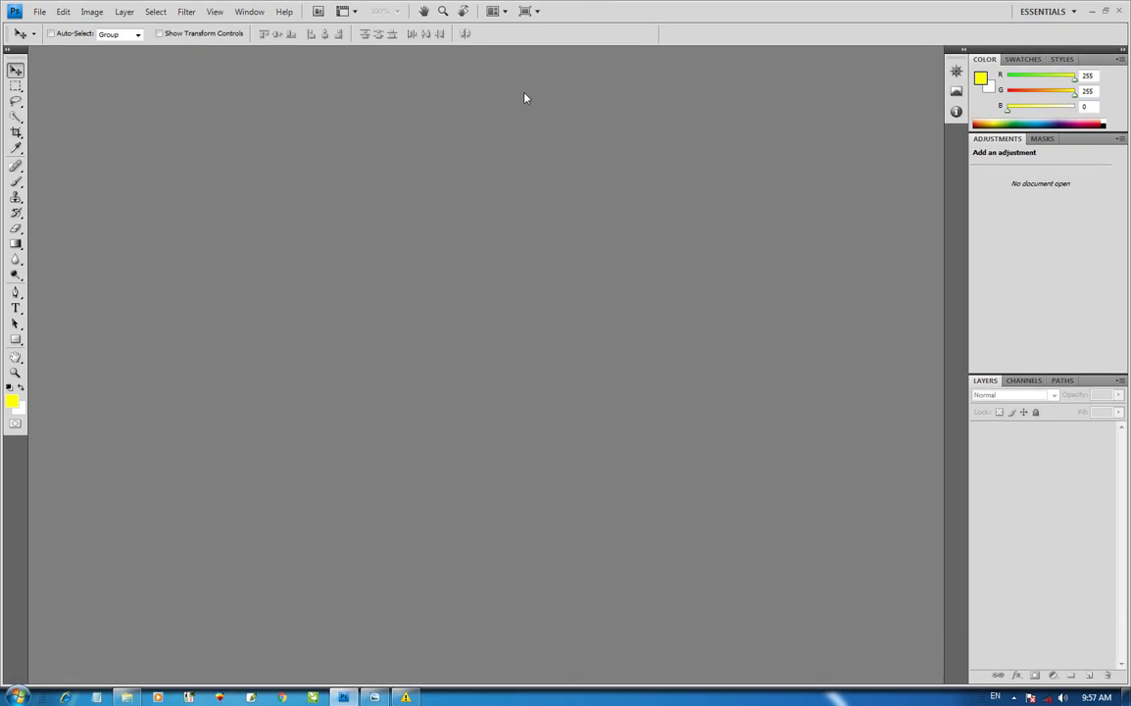
click(613, 11)
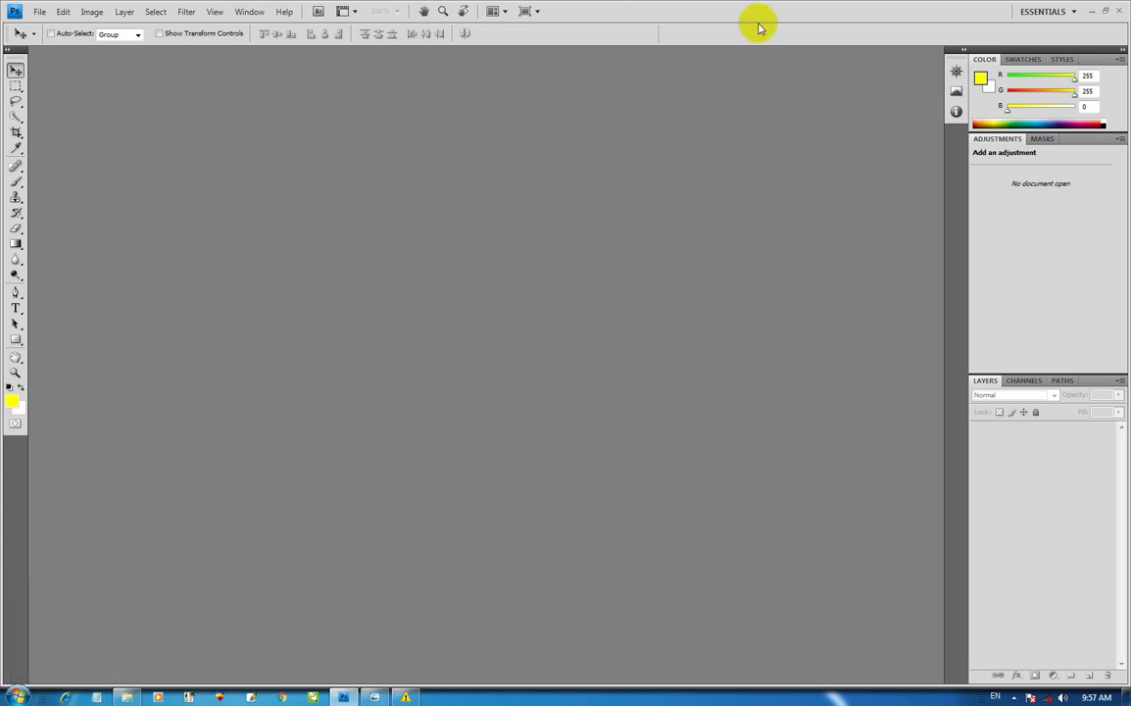
click(768, 12)
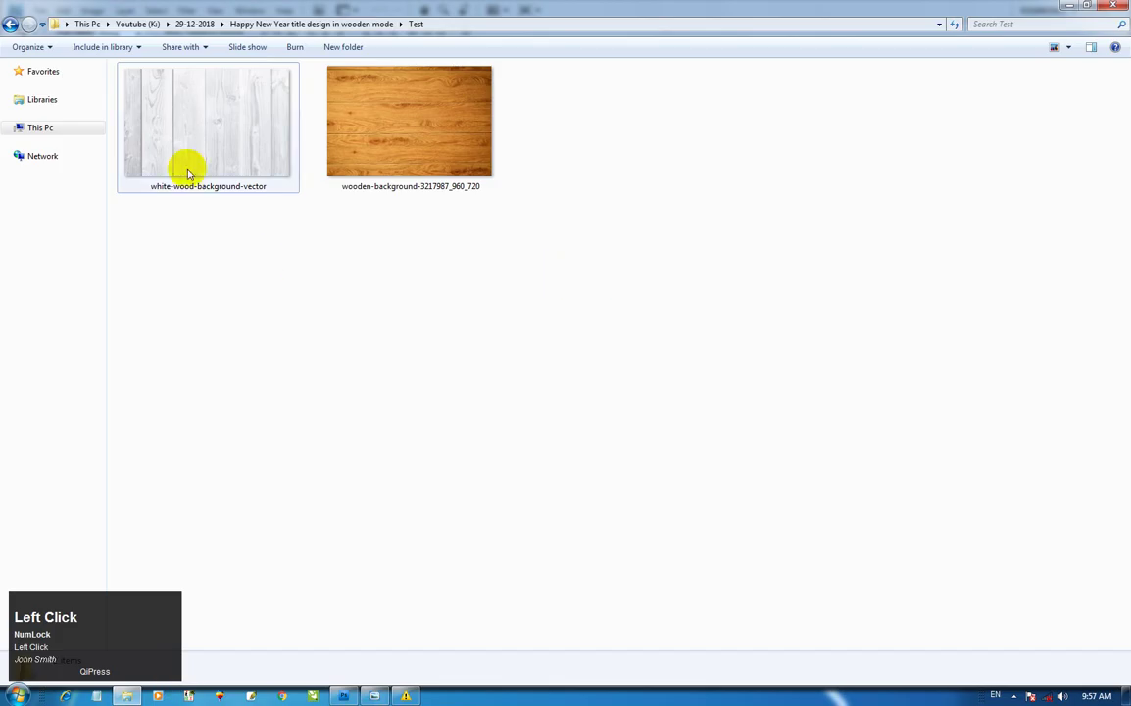
Select both the white and orange wood texture images in the Test folder.
drag(629, 280, 599, 295)
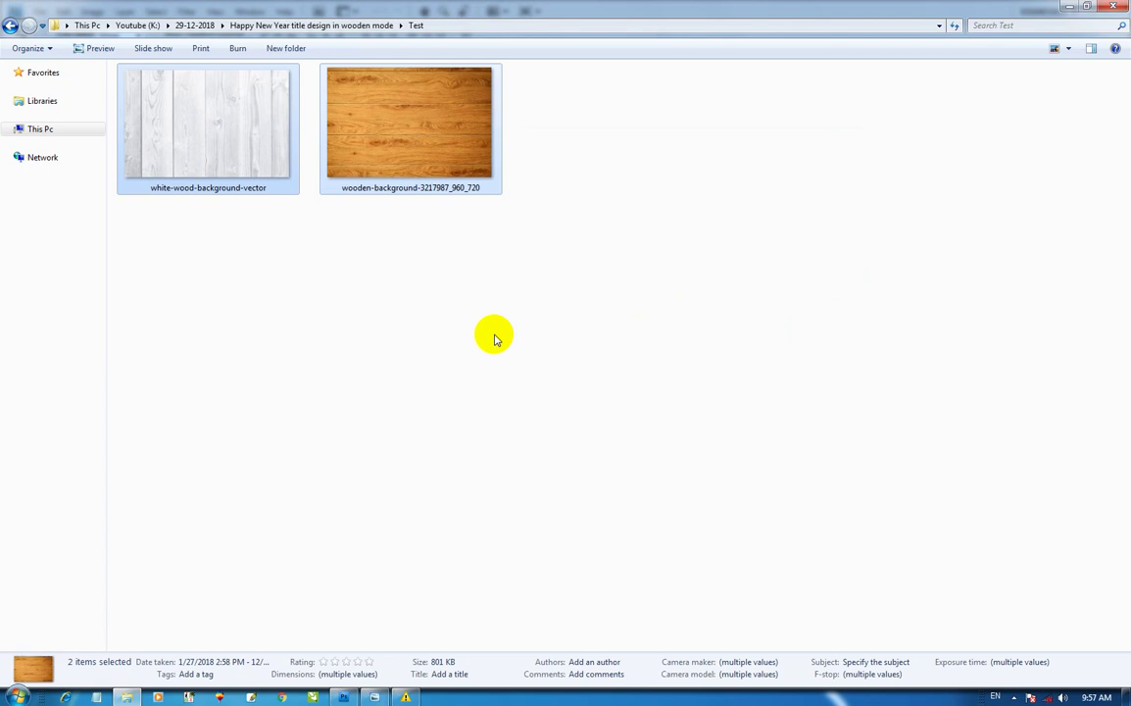
key(ctrl+Num_Lock)
click(499, 343)
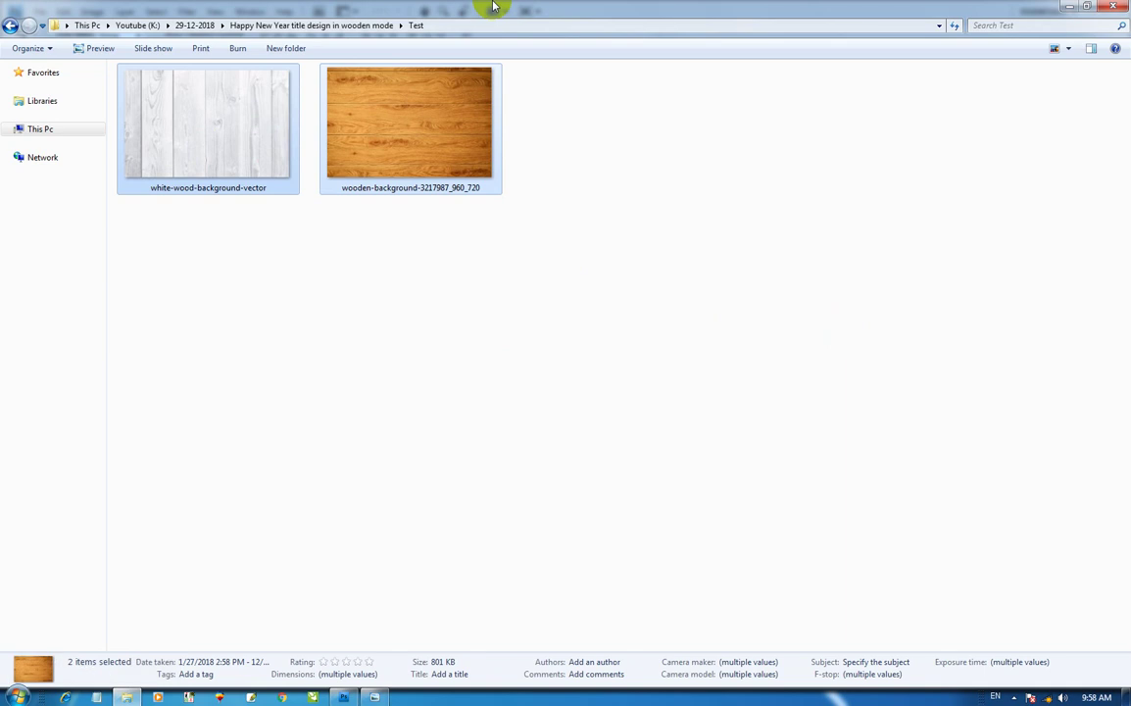
Bring both wood textures into Photoshop as documents and start a new document named 2019.
drag(561, 348, 188, 81)
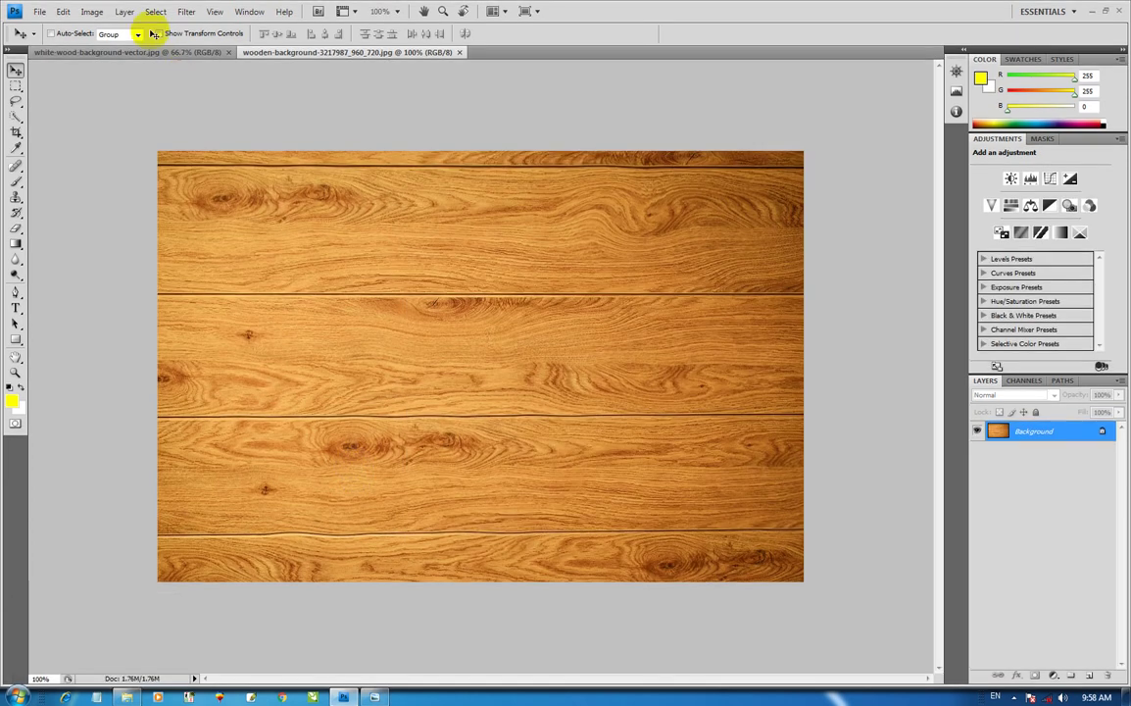
click(270, 56)
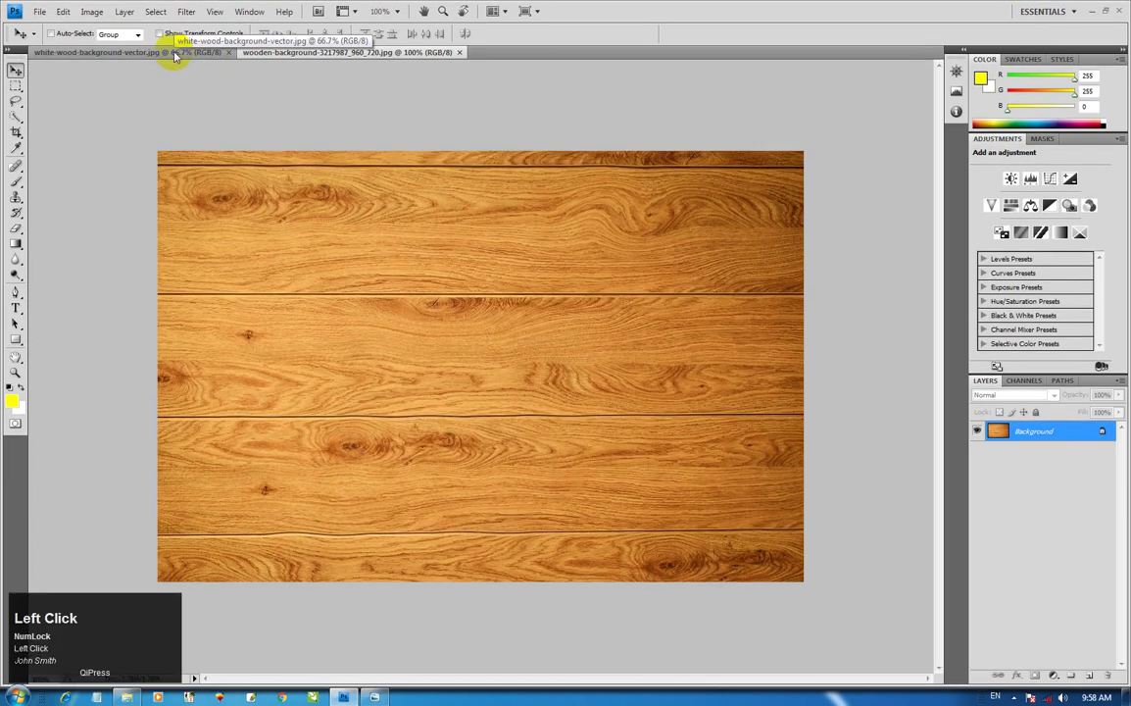
text(John Smith)
click(164, 51)
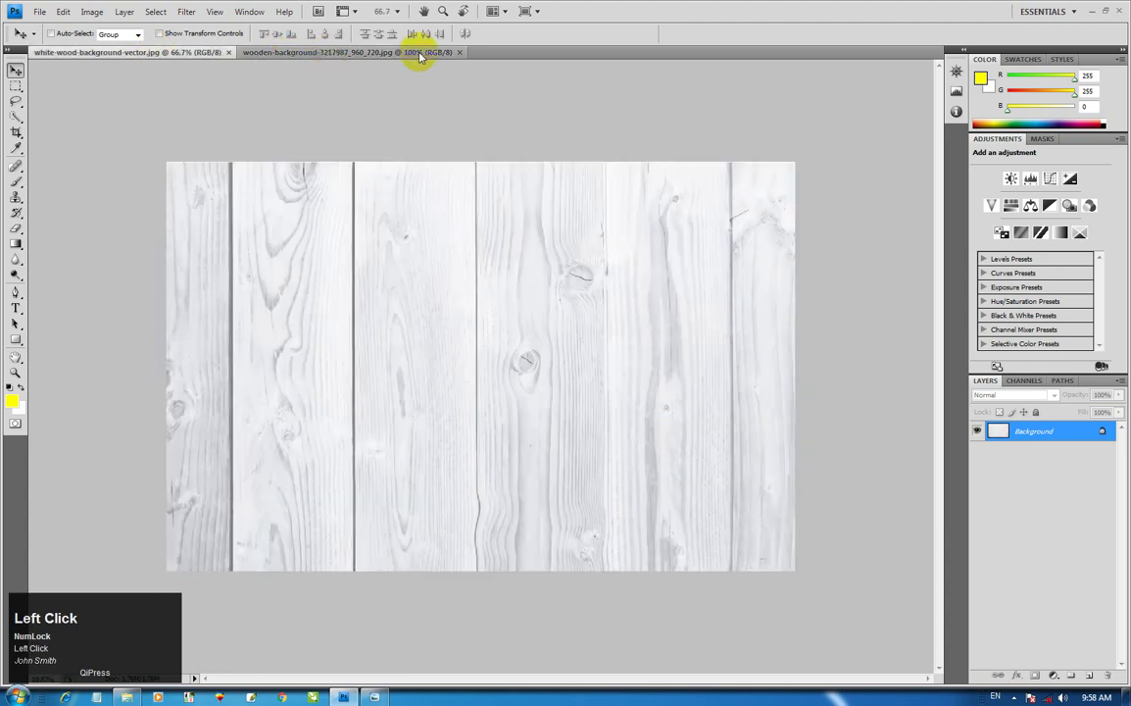
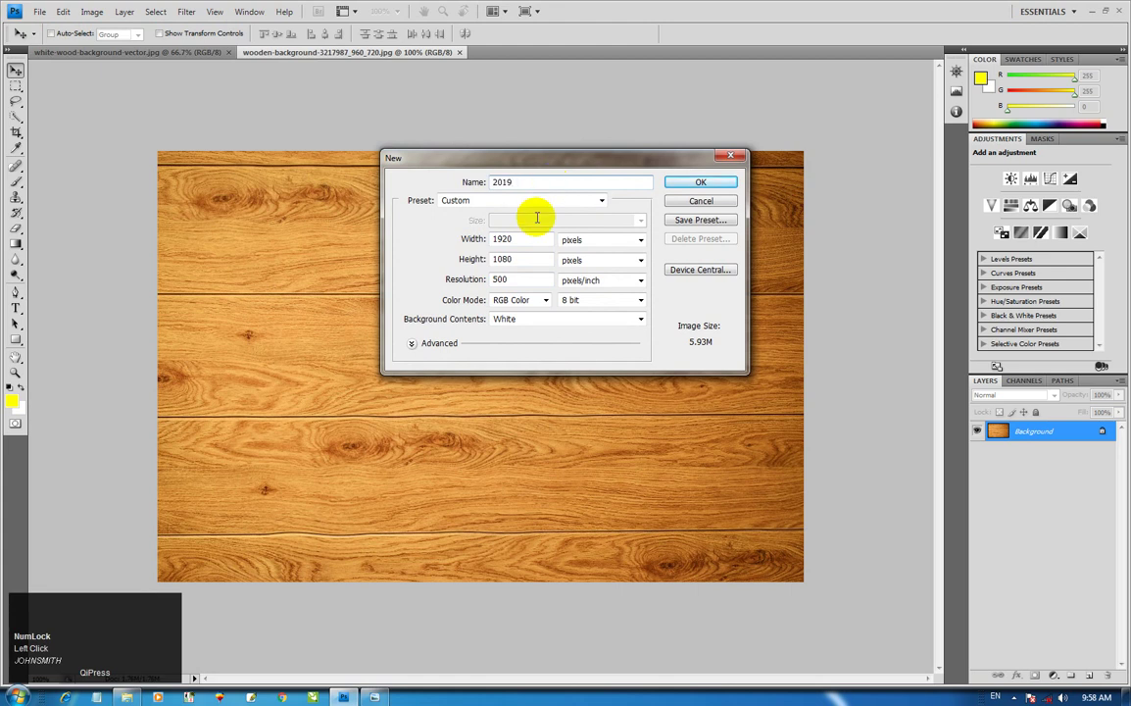
Create the new 2019 document at 1920 by 1080 pixels with the adjusted resolution.
click(495, 242)
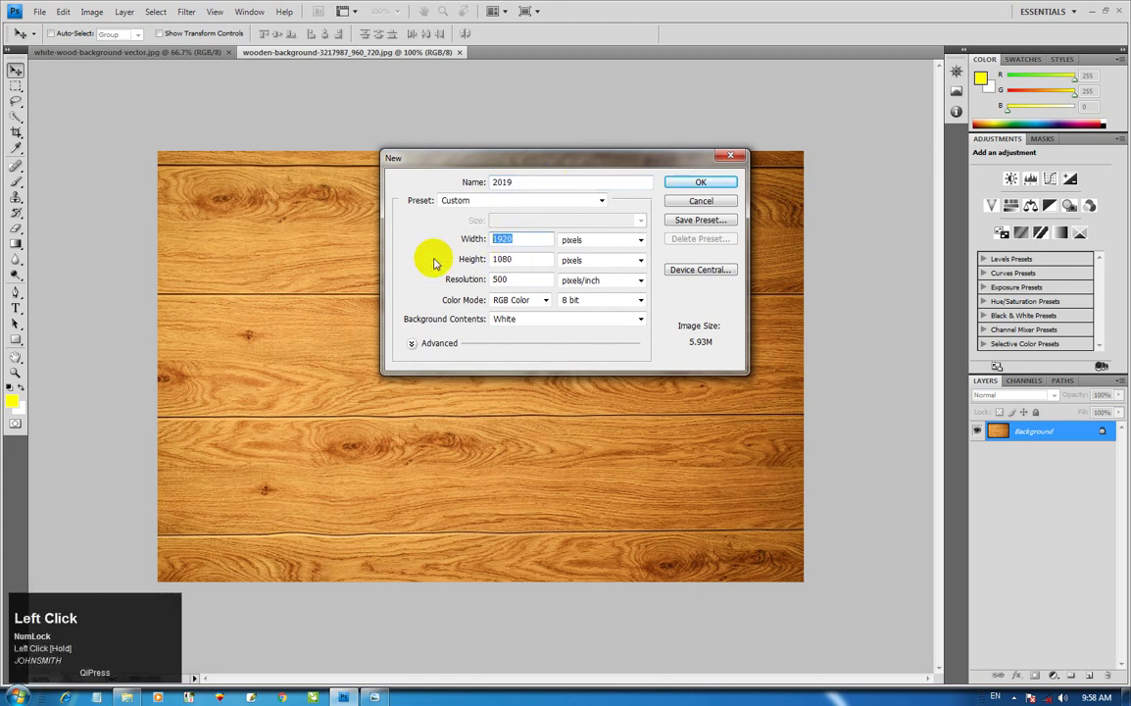
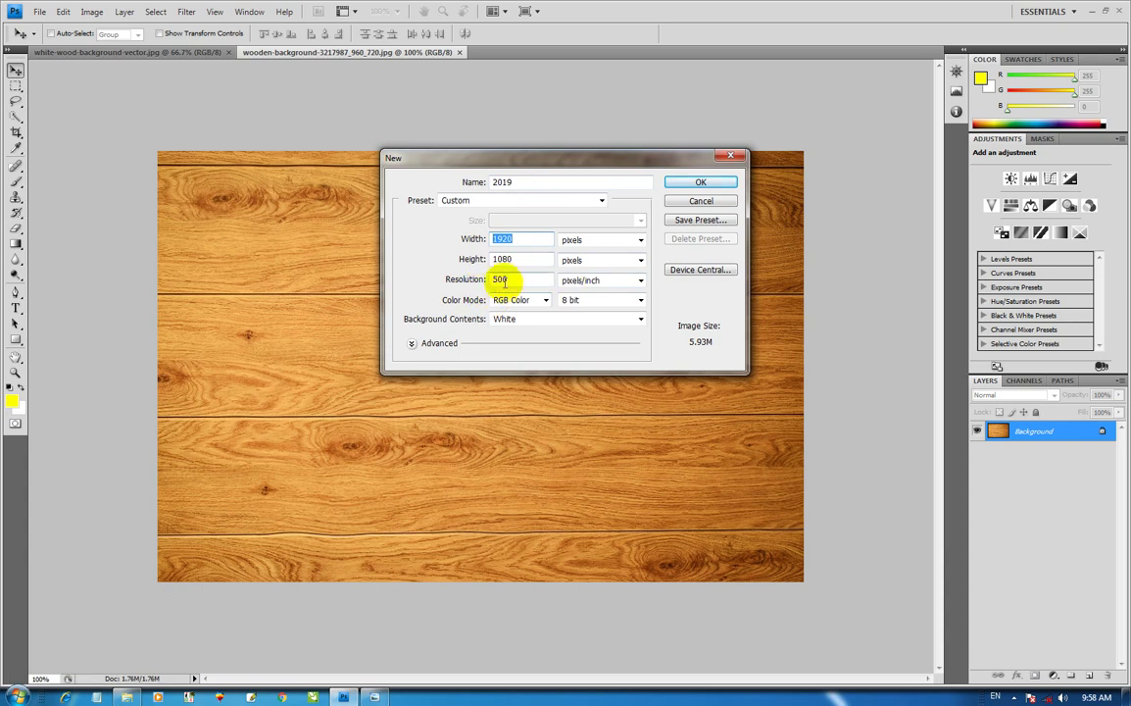
drag(499, 285, 586, 297)
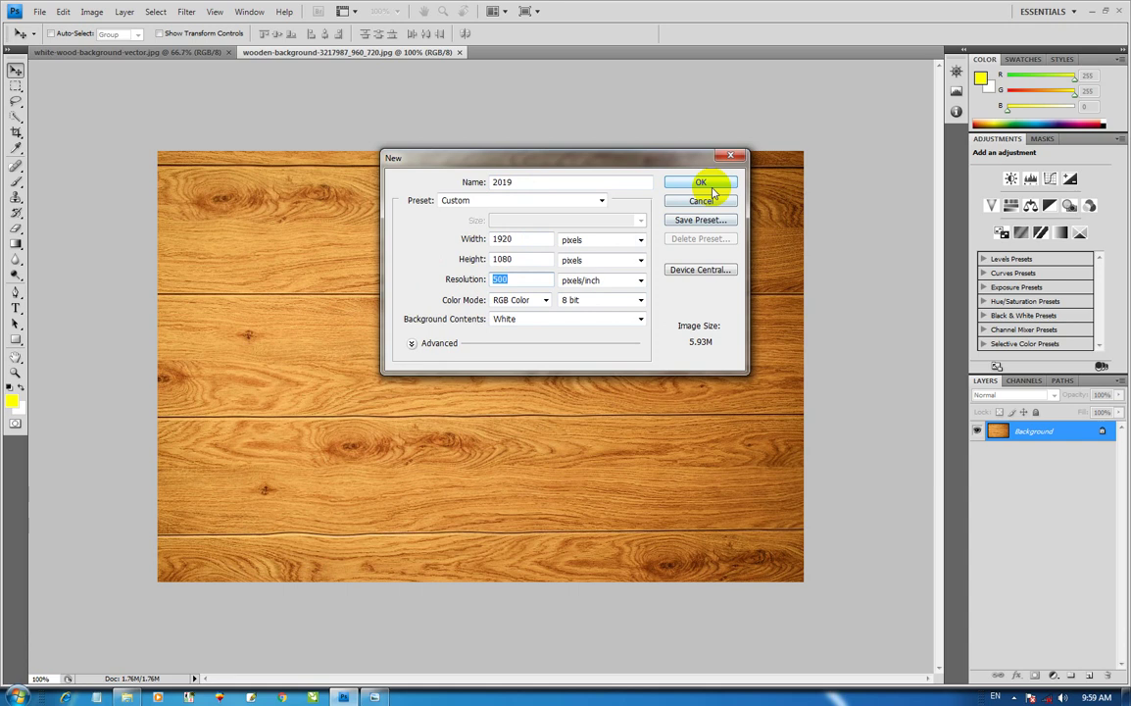
click(718, 195)
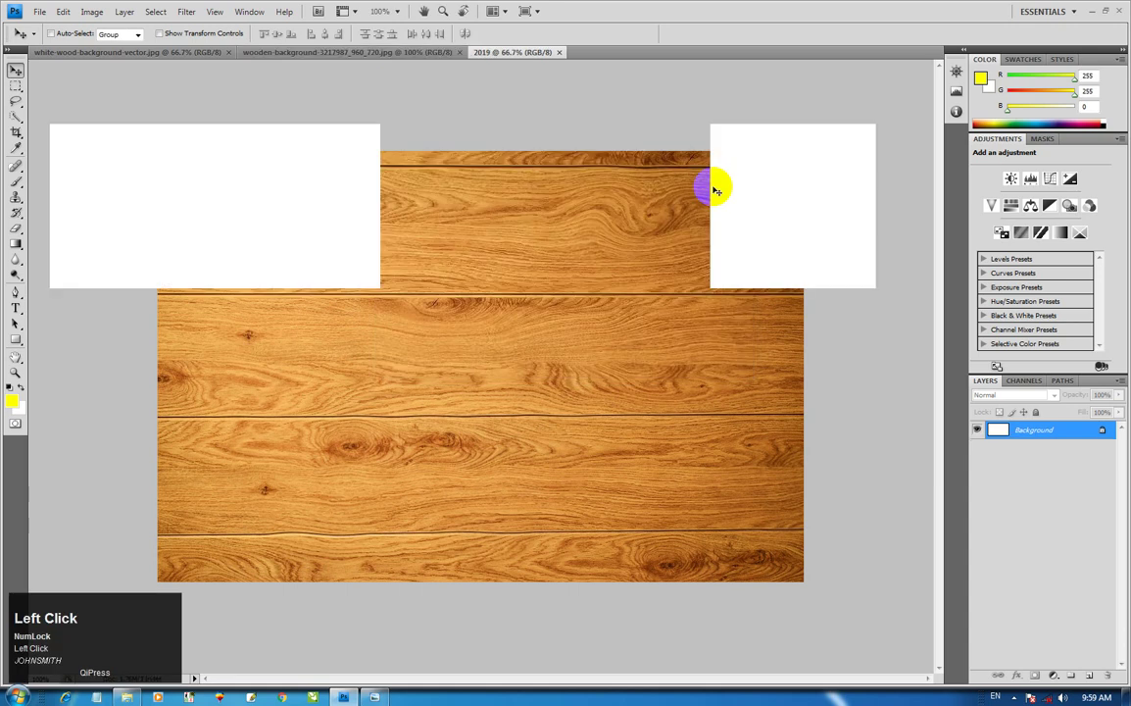
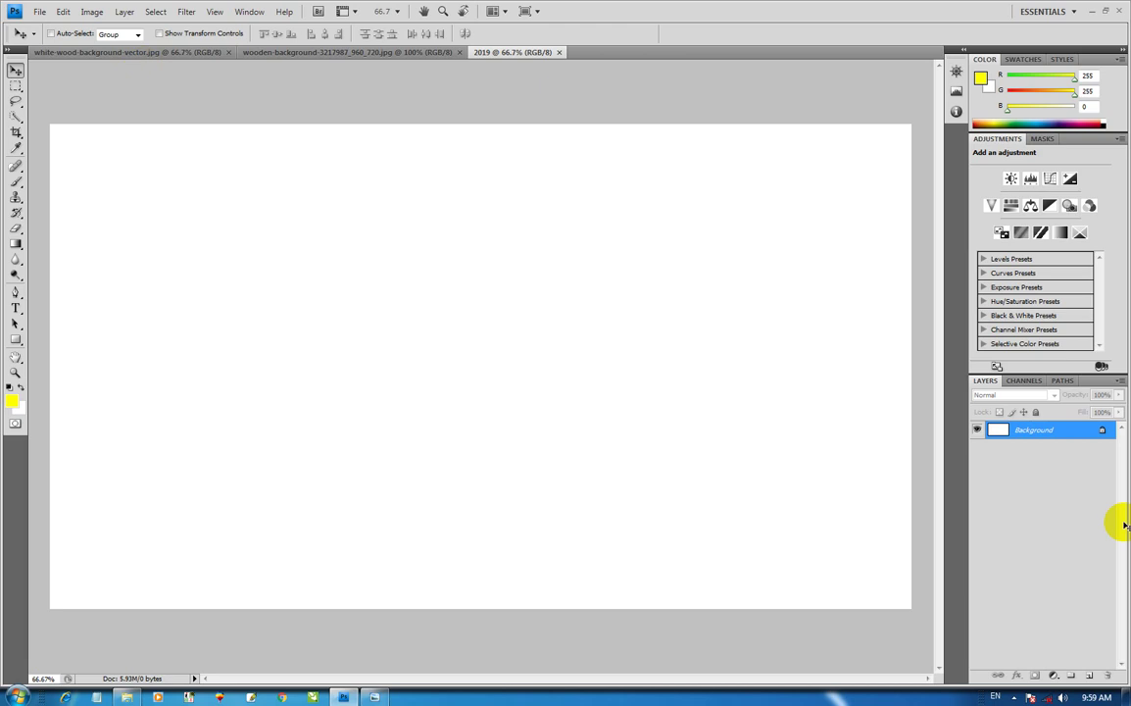
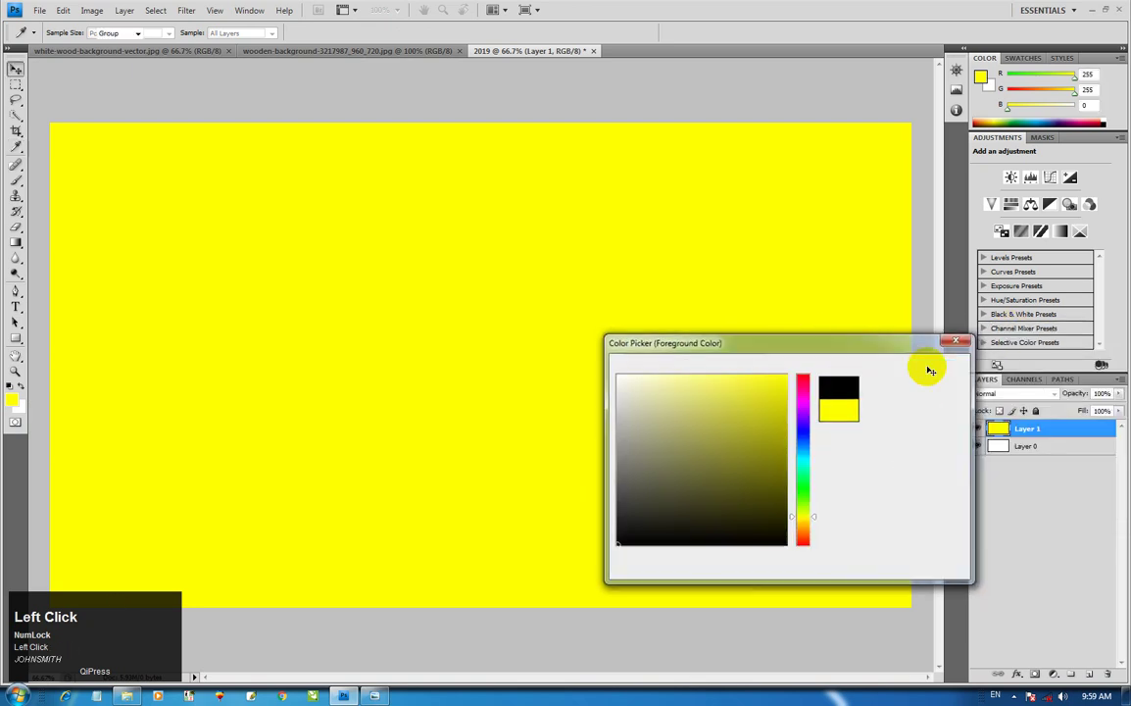
Fill Layer 1 with black and enlarge the eraser brush to about 1700 px for a soft centre erase.
key(alt+BackSpace)
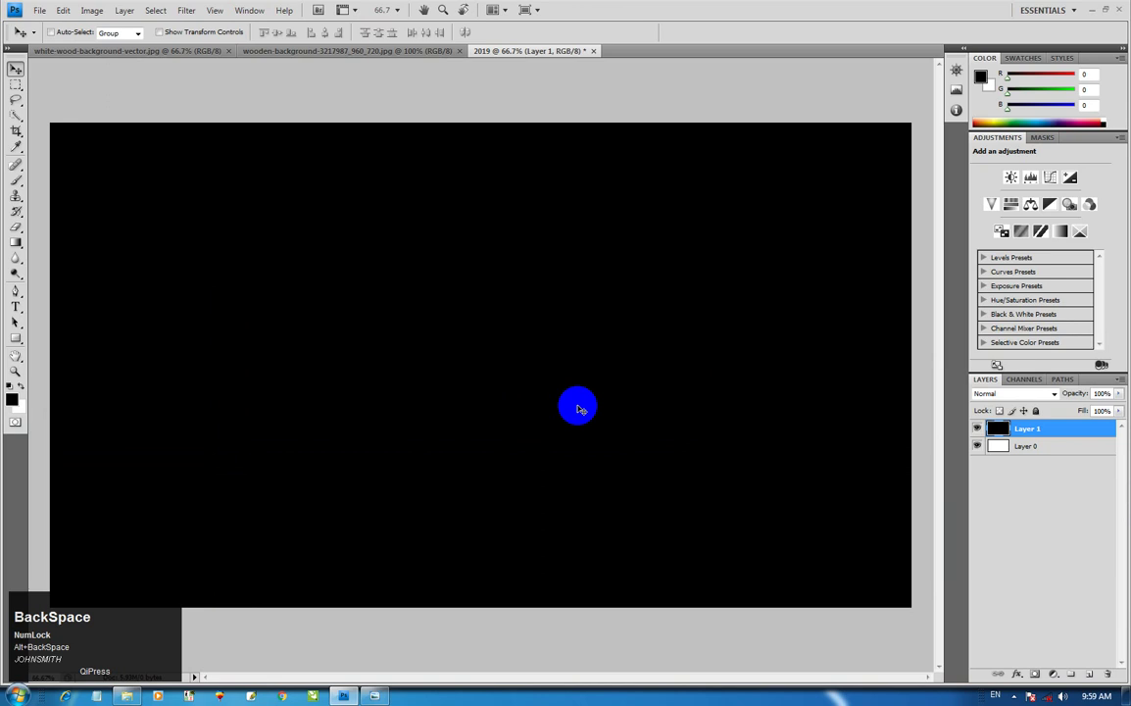
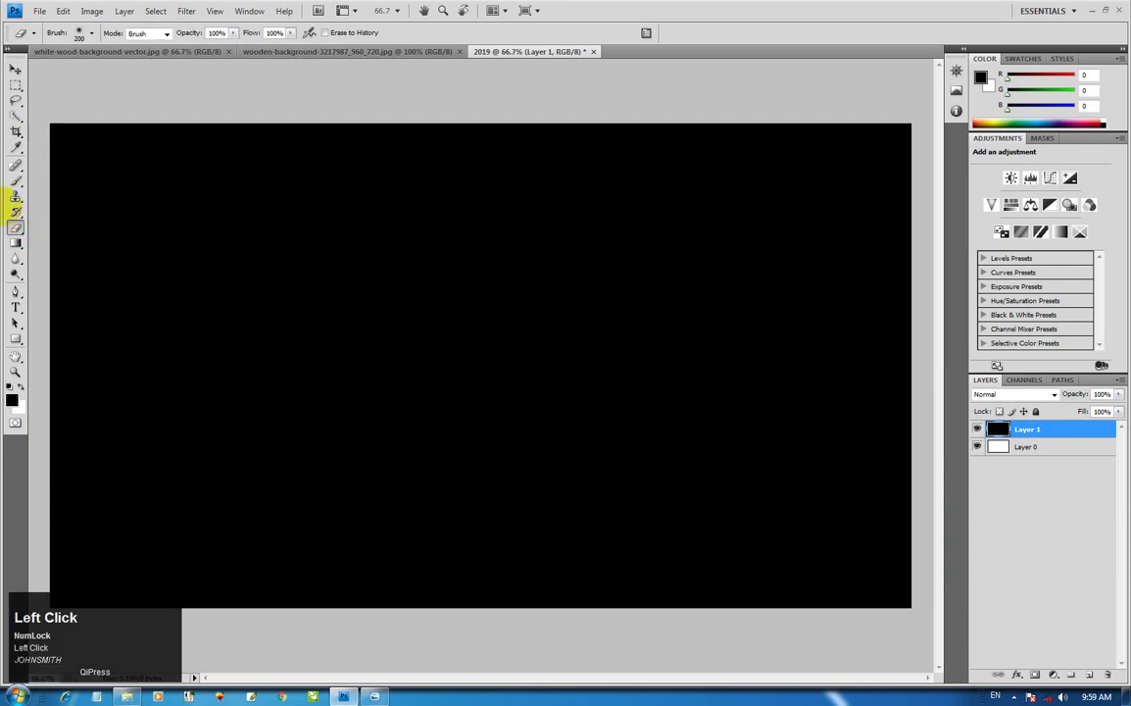
key(])
key(])
key(])
key(])
key(])
key(])
text(]]]])
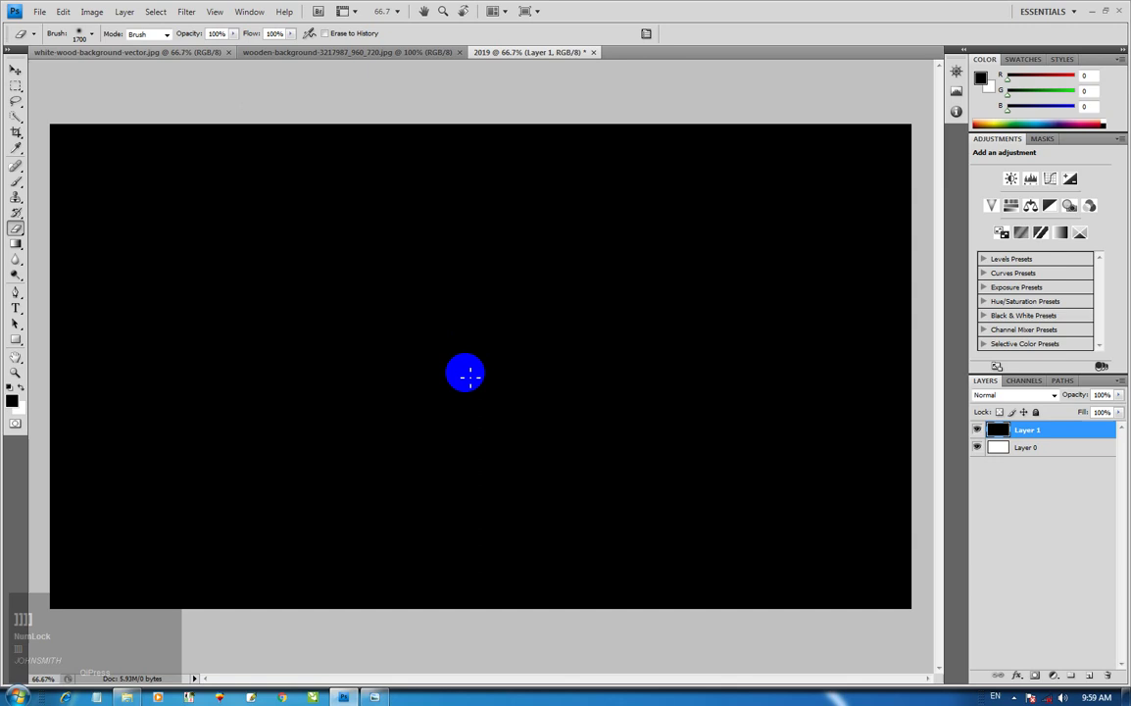
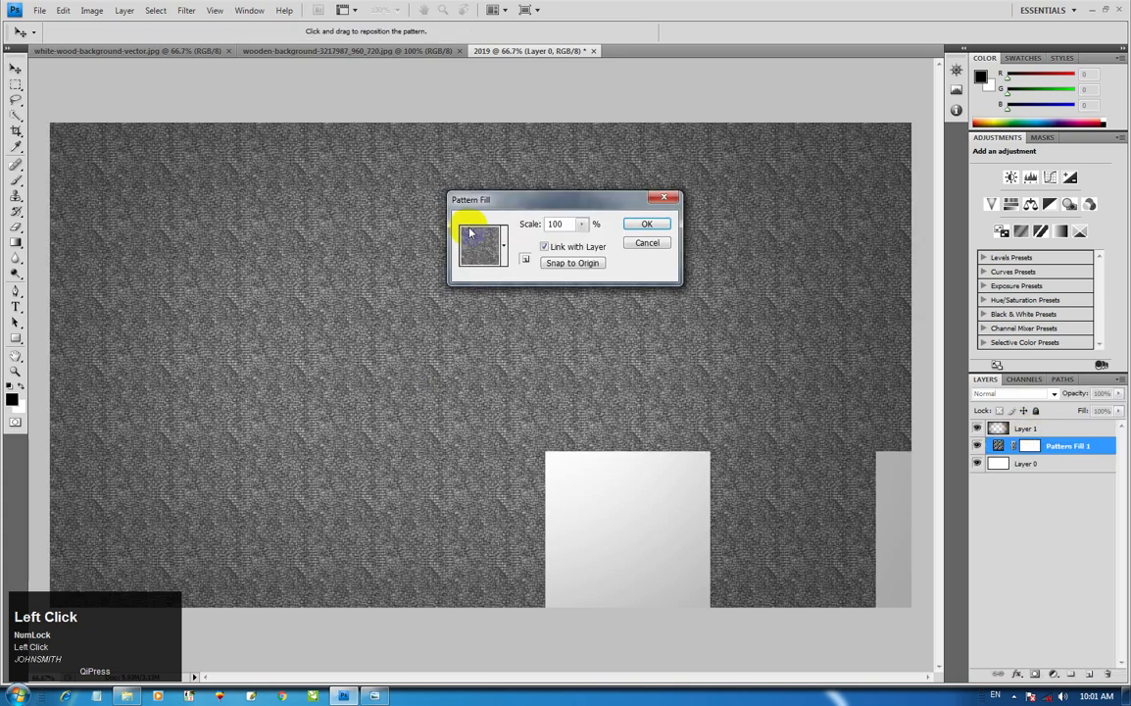
Add a grey Pattern Fill layer at 27% opacity over the wall and bring the white wood document forward.
click(515, 246)
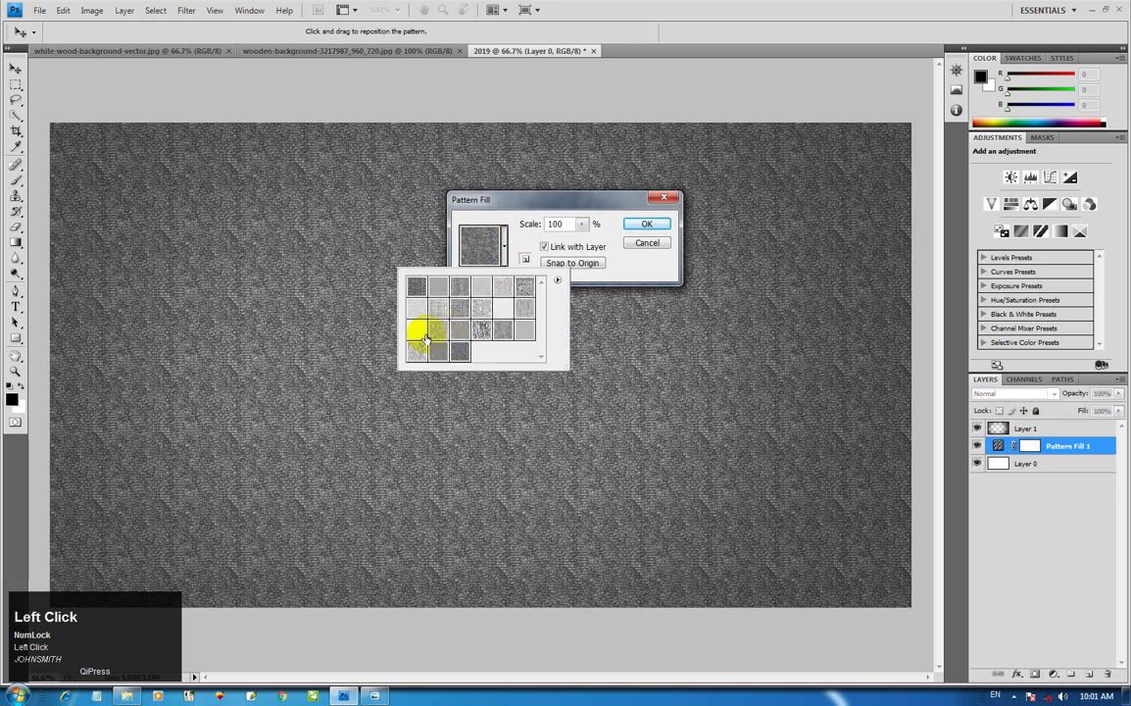
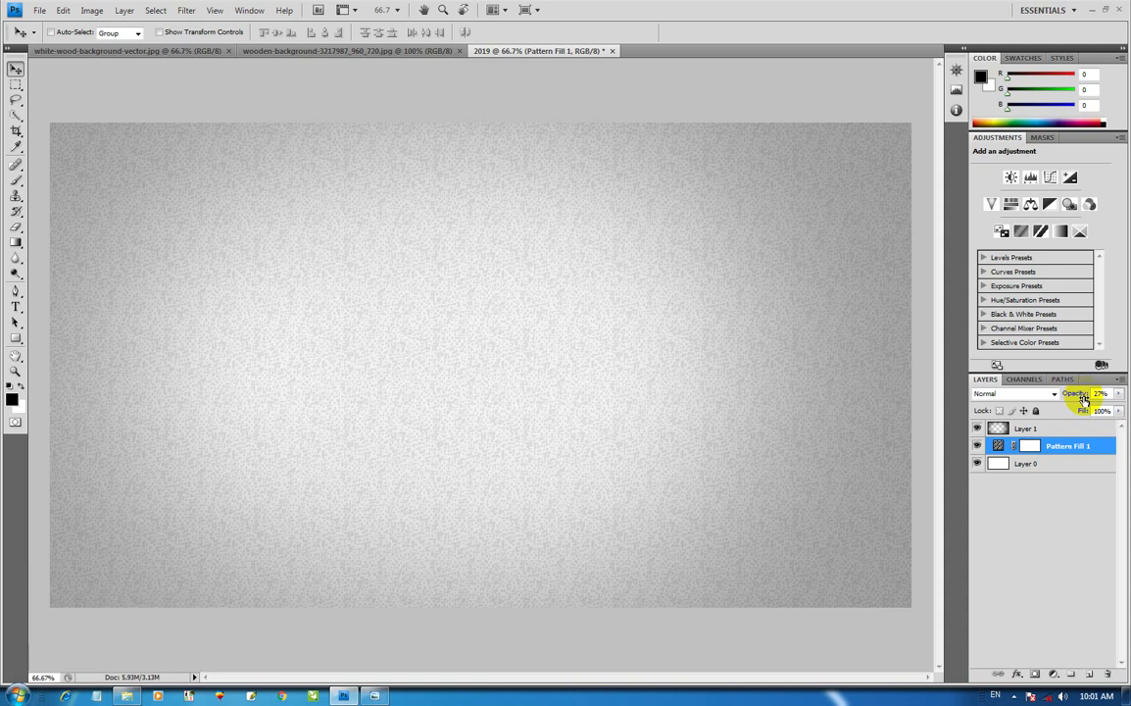
click(183, 60)
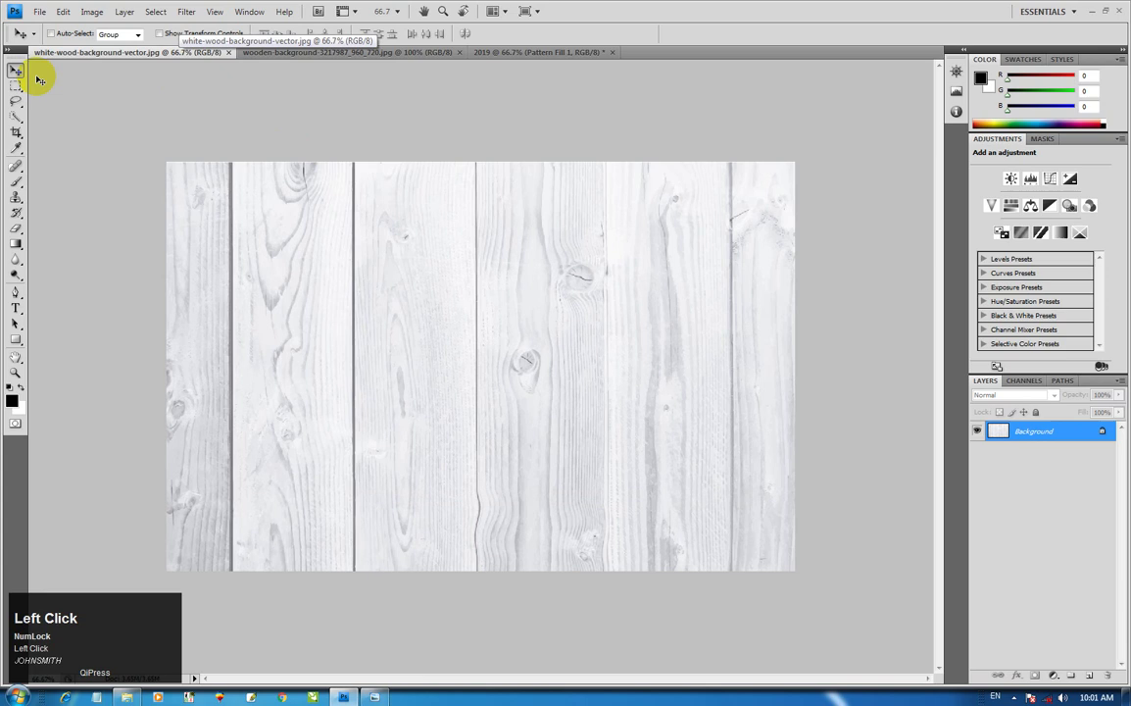
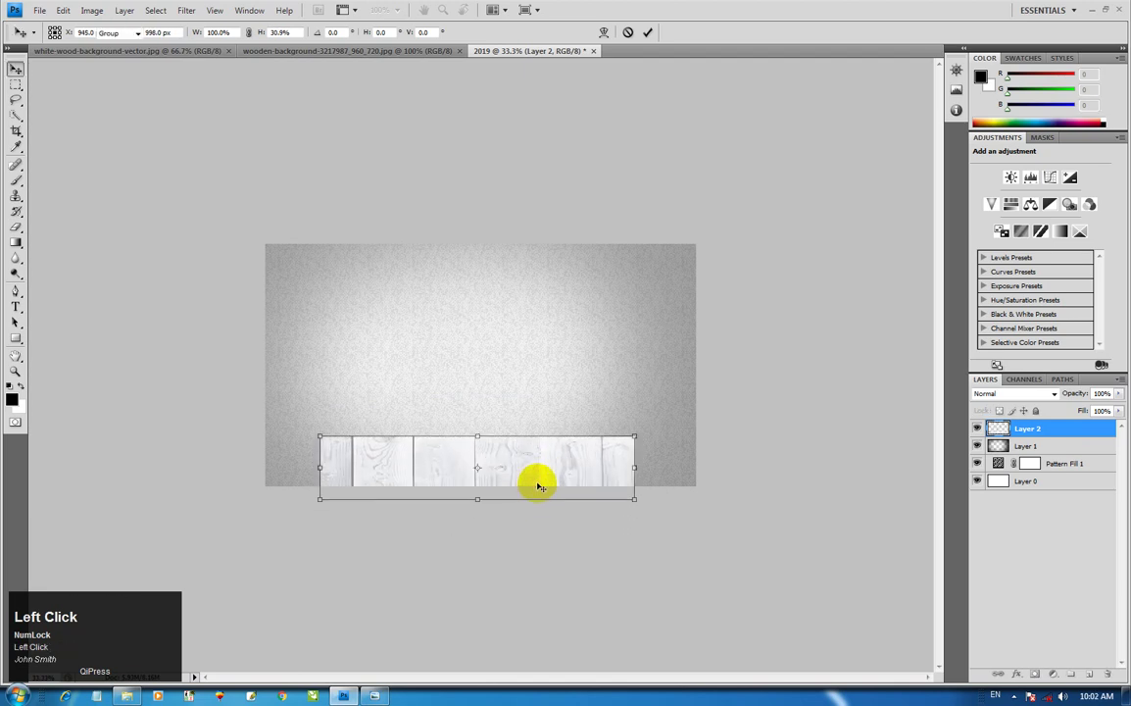
Place the white wood as Layer 2 and free-transform it into a floor strip spanning the canvas bottom.
key(ctrl+a)
click(327, 38)
key(ctrl+d)
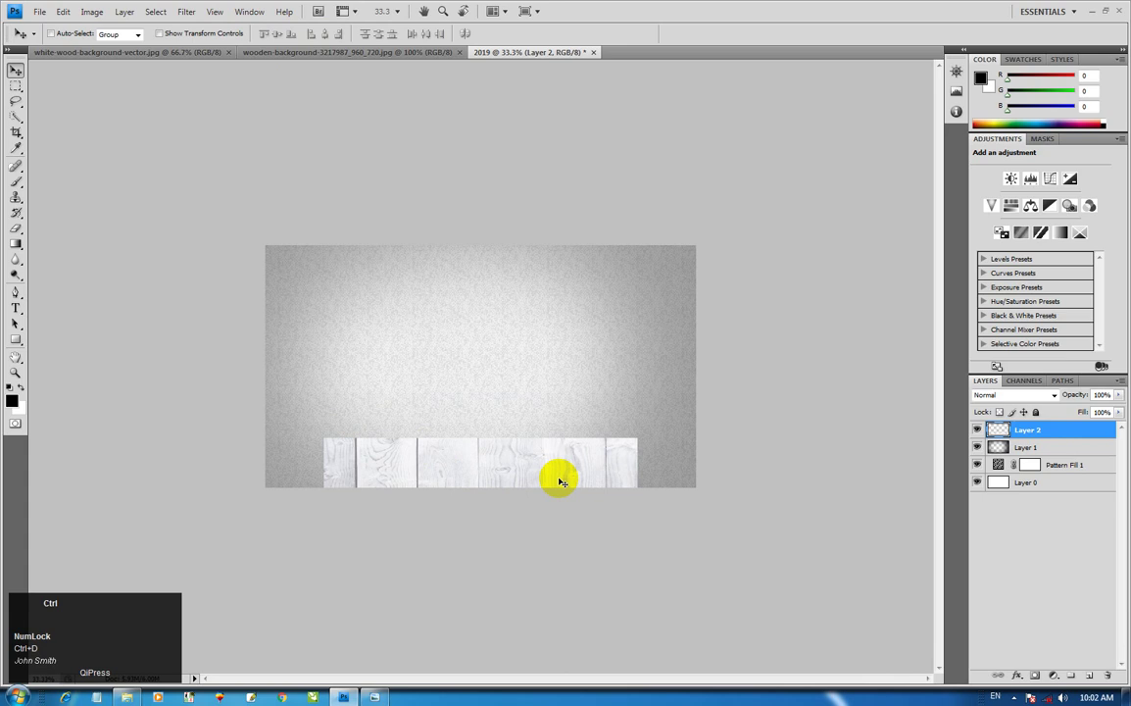
key(ctrl+t)
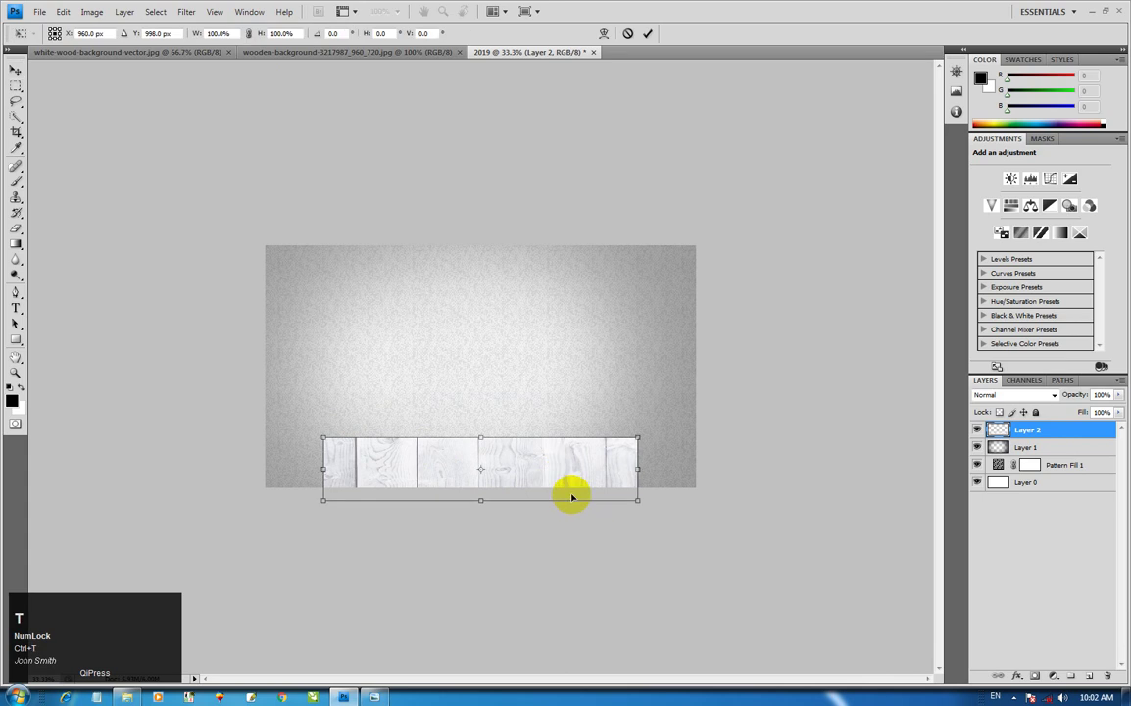
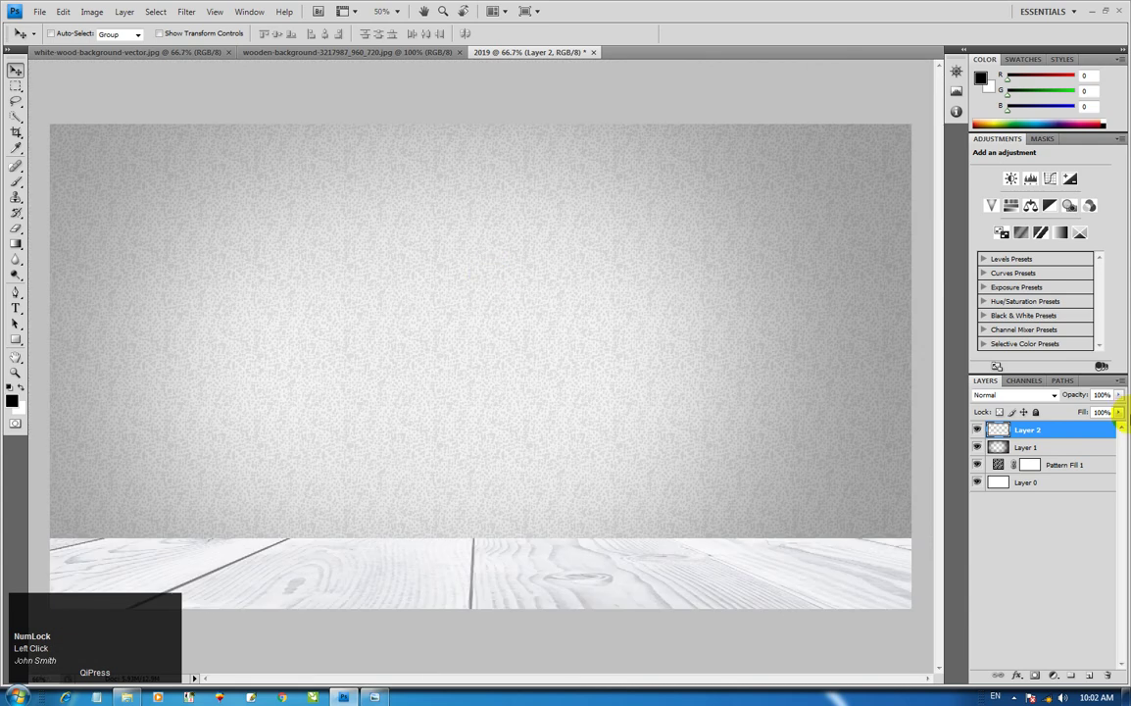
Add bold black 2019 text and scale it large and centred across the upper wall.
click(19, 308)
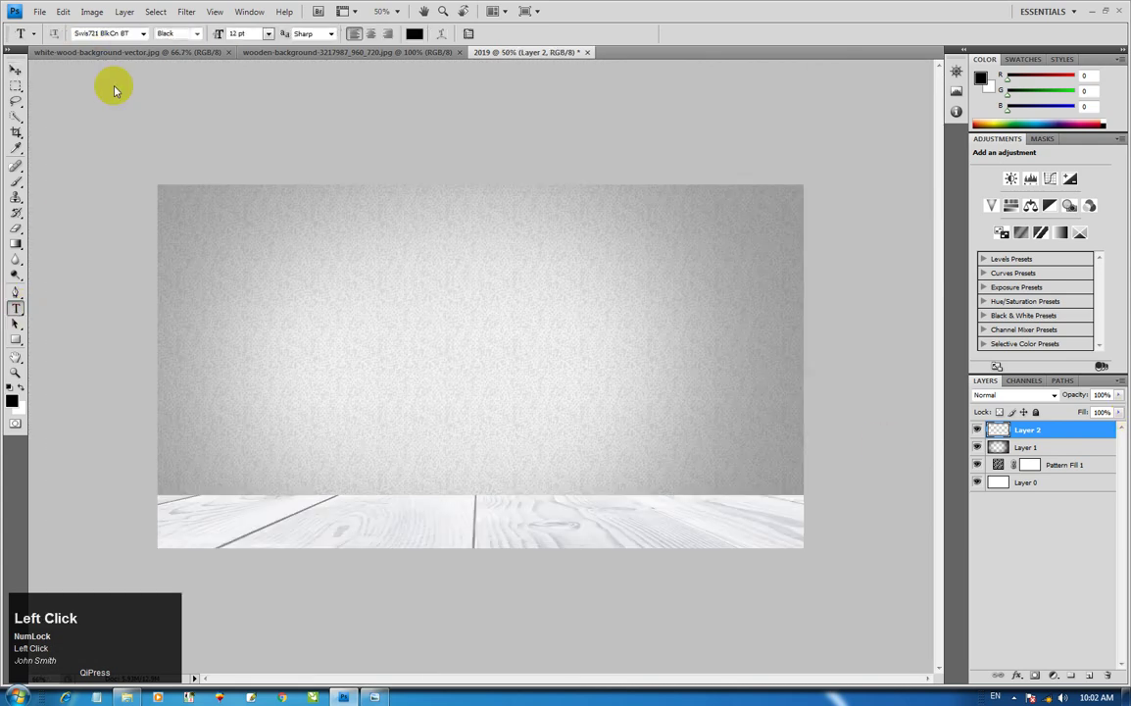
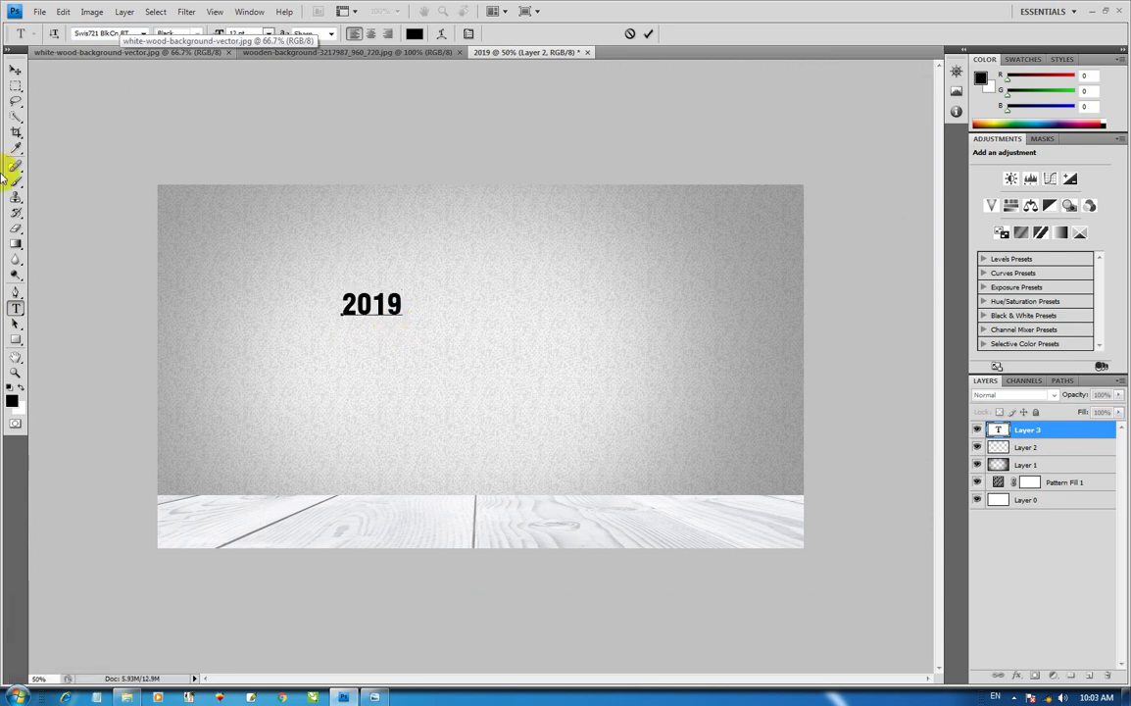
click(23, 76)
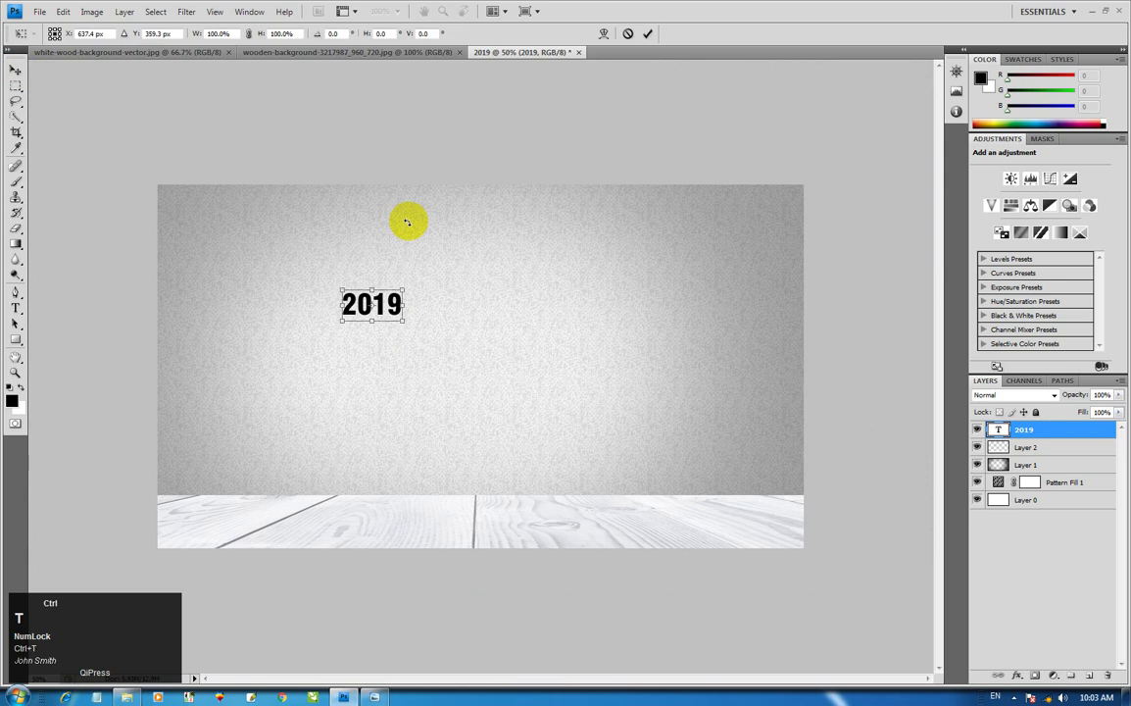
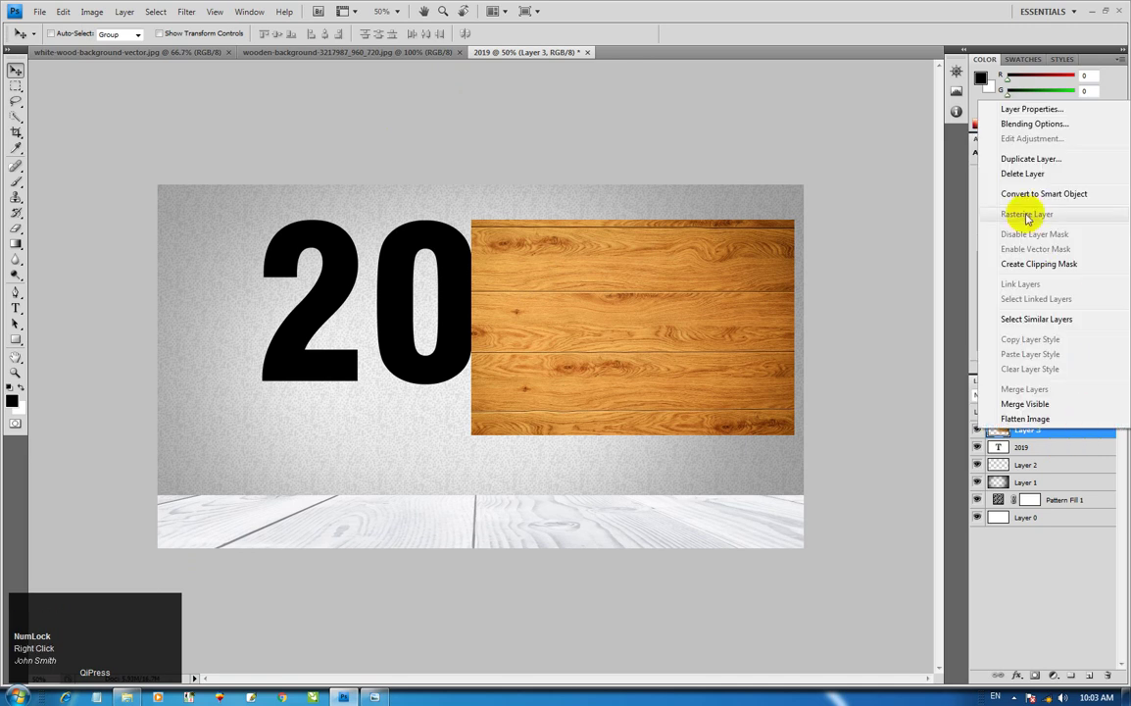
Clip the orange wood texture Layer 3 to the 2019 digits with a clipping mask.
click(1040, 271)
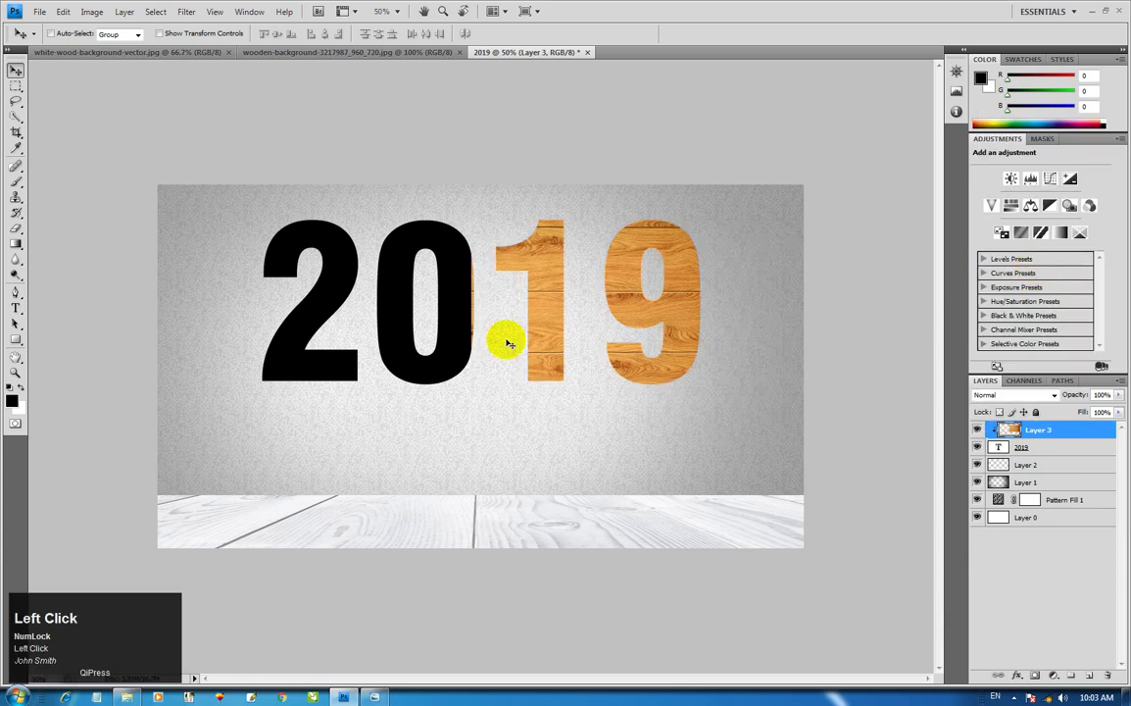
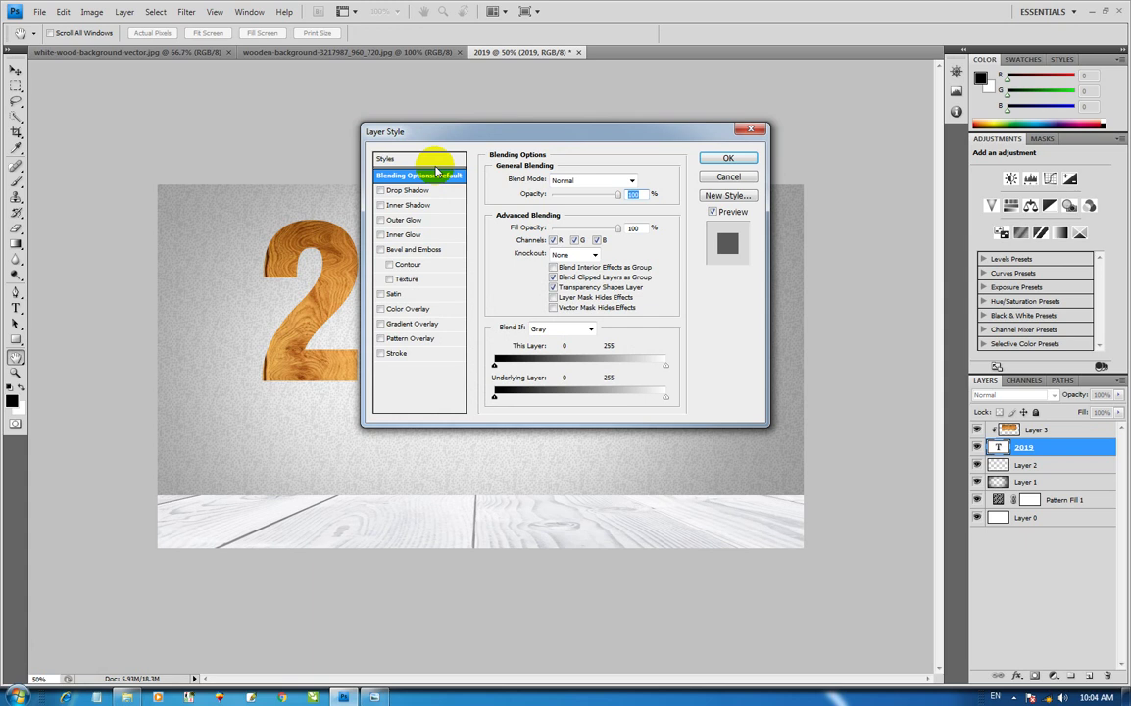
Give the 2019 layer a Drop Shadow with longer distance and a deeper Bevel and Emboss, then apply.
drag(567, 144, 609, 206)
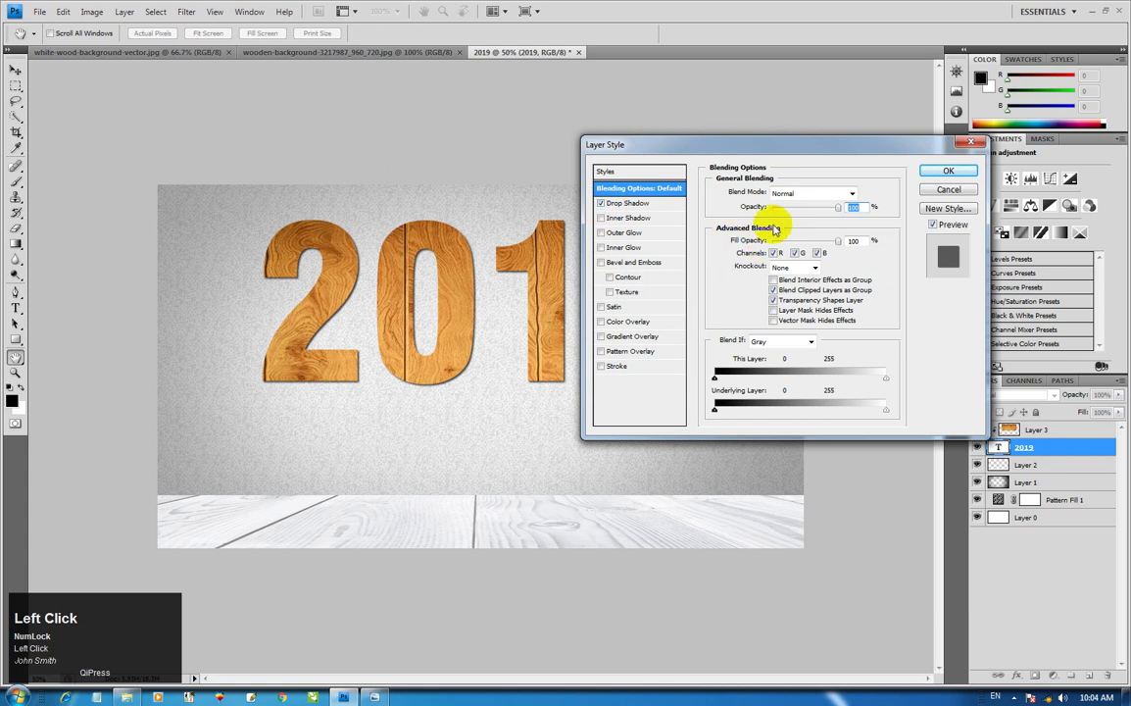
drag(660, 207, 779, 283)
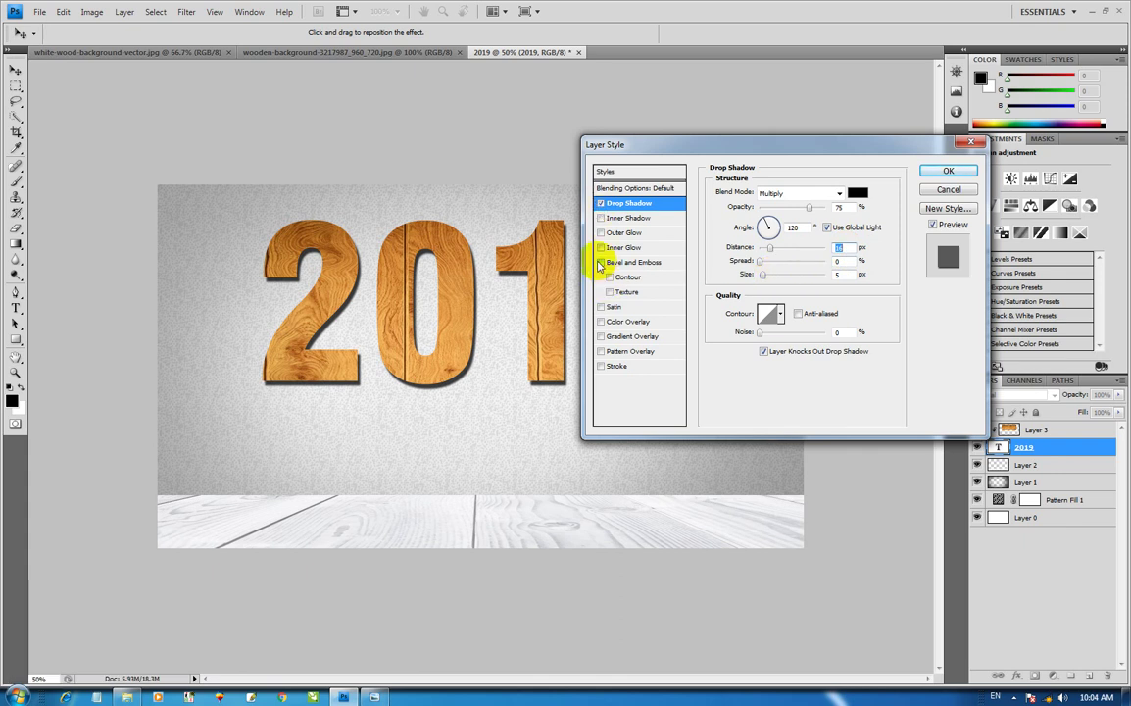
drag(602, 269, 1093, 227)
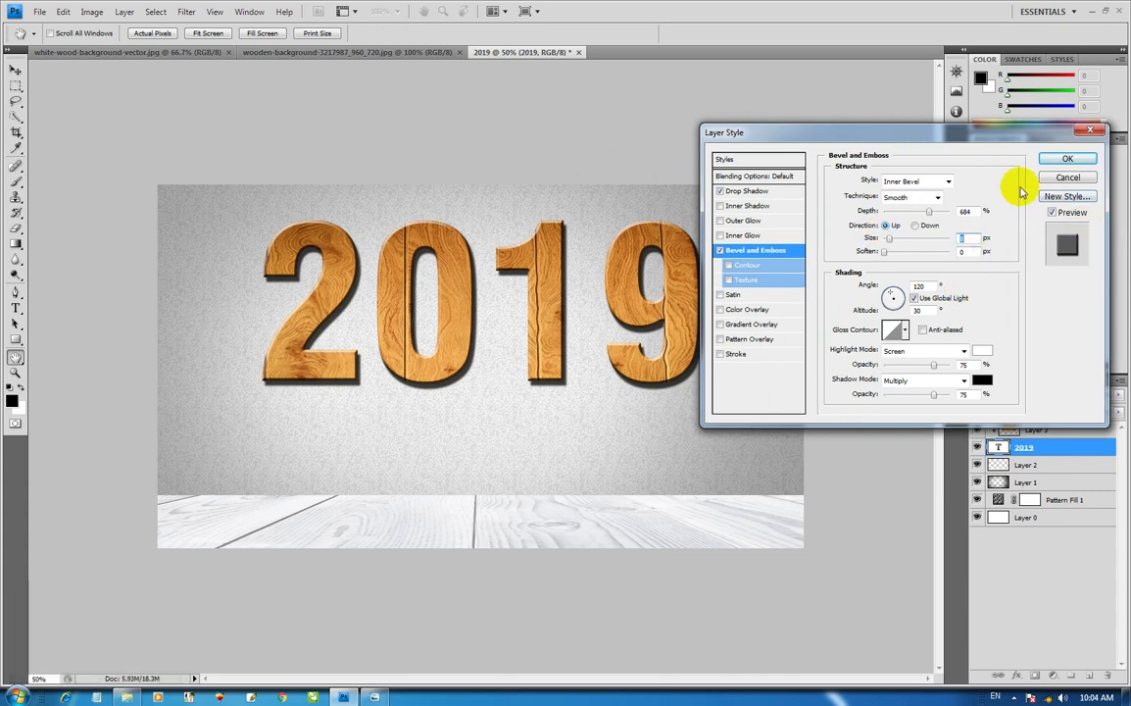
click(1070, 160)
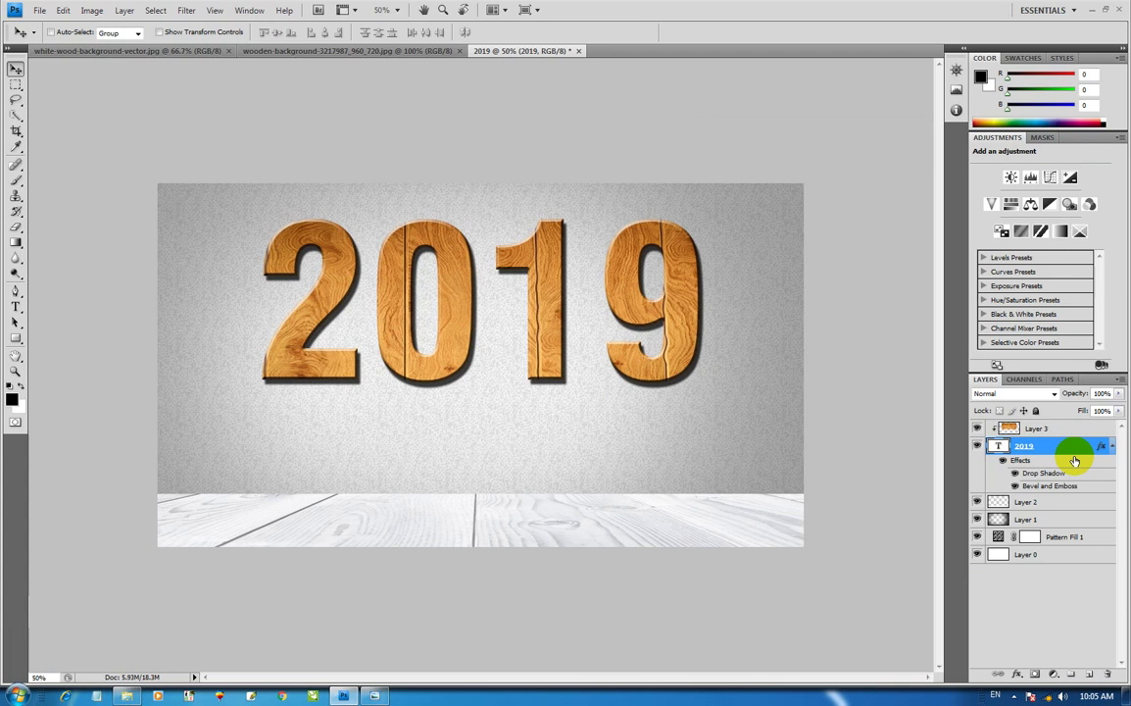
On a new layer, type the greeting 'Hapy New year' in black beneath the 2019 digits.
click(1073, 560)
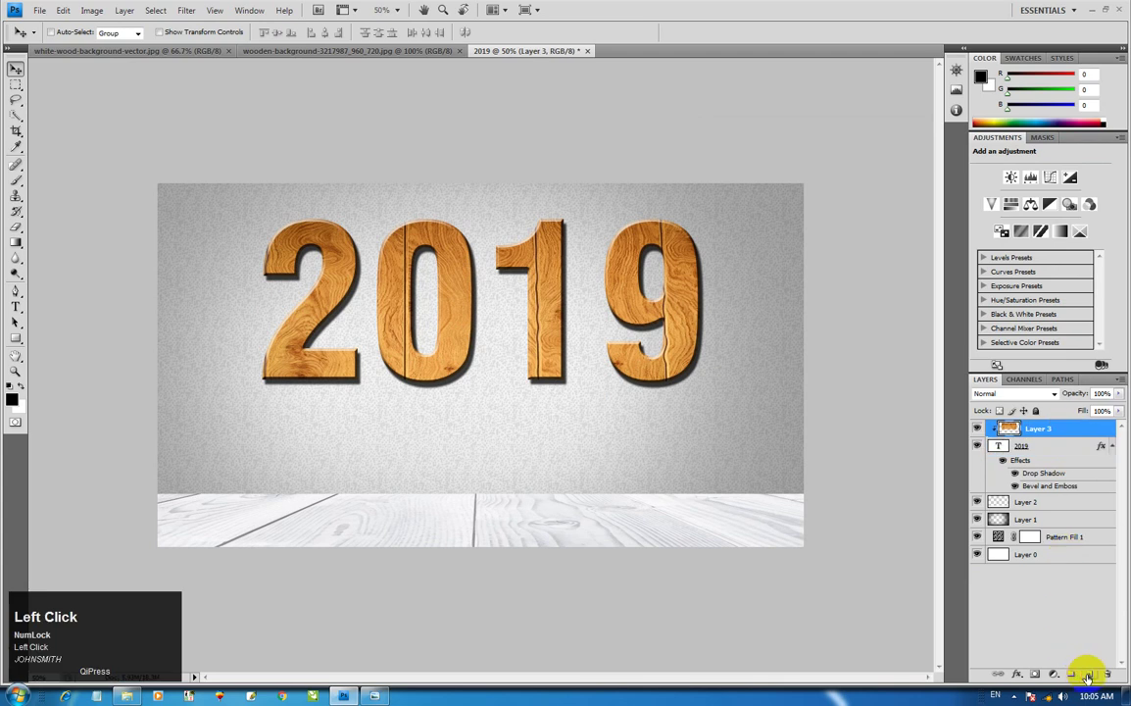
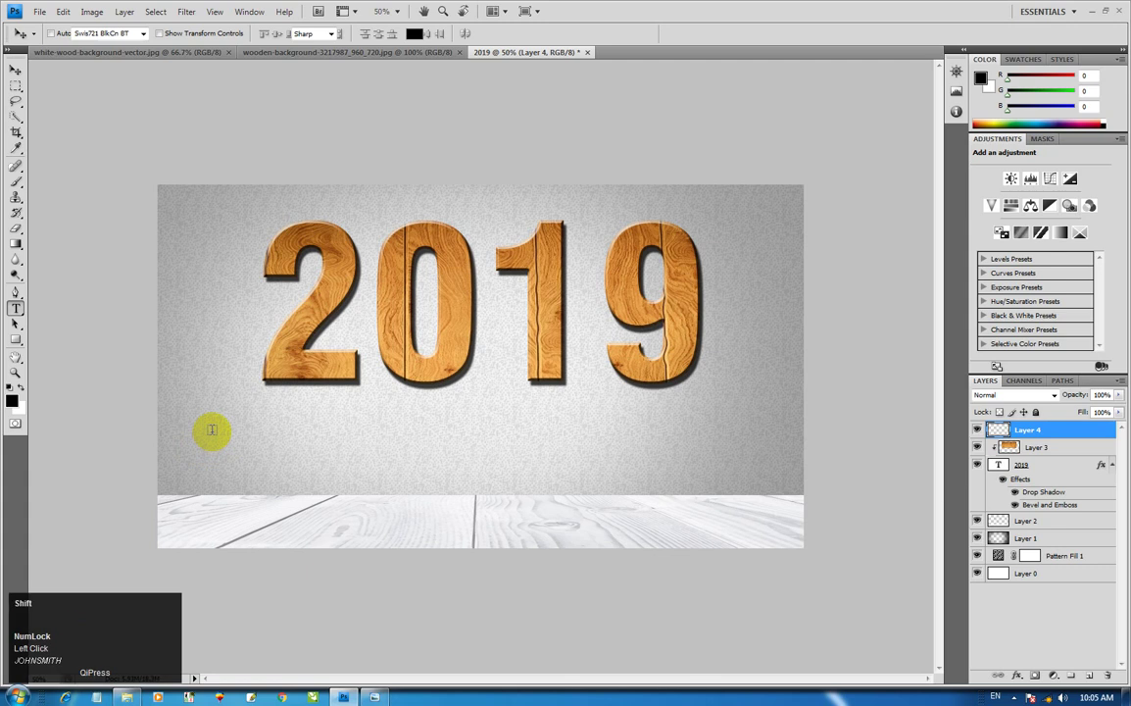
text(ppy)
key(space)
text(ewy)
key(BackSpace)
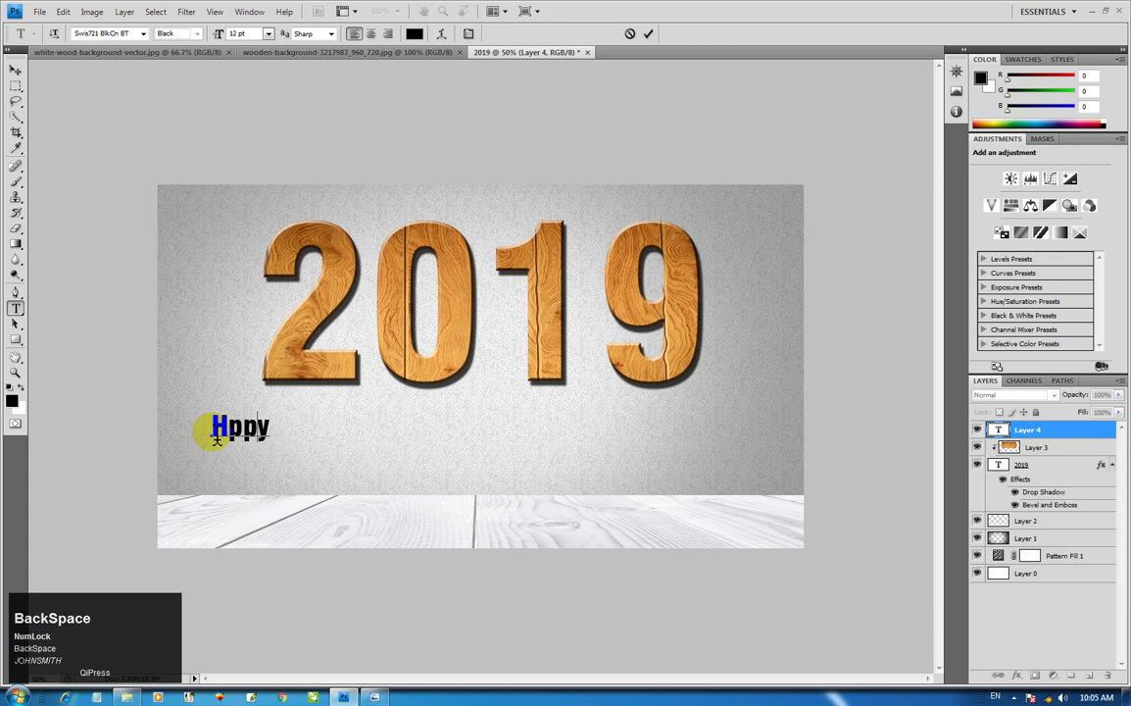
text(appy)
key(space)
key(shift+n)
key(e)
key(space)
text(year)
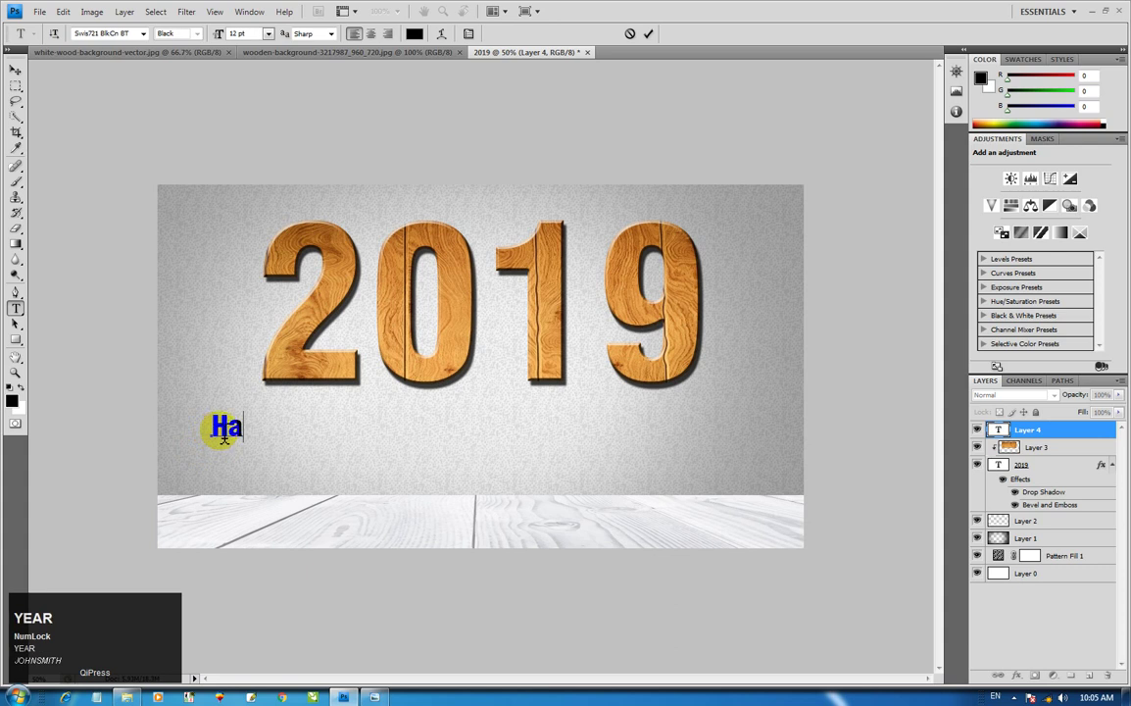
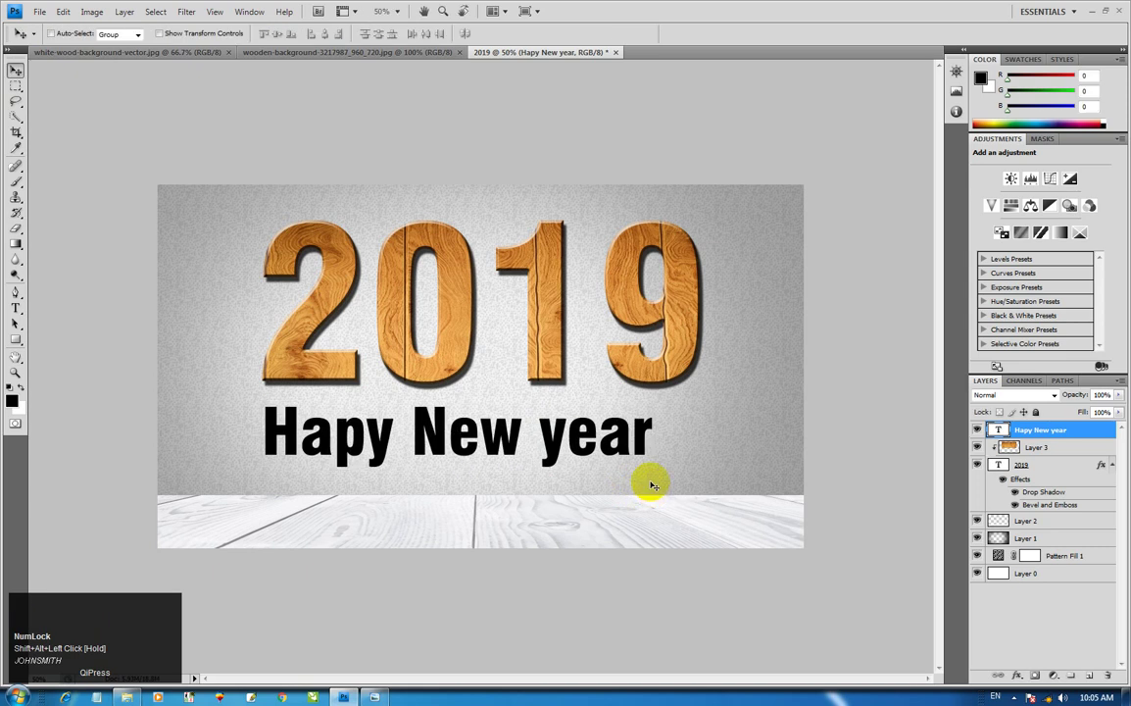
Select the whole canvas and align the greeting text to the horizontal centre.
key(ctrl+a)
click(337, 36)
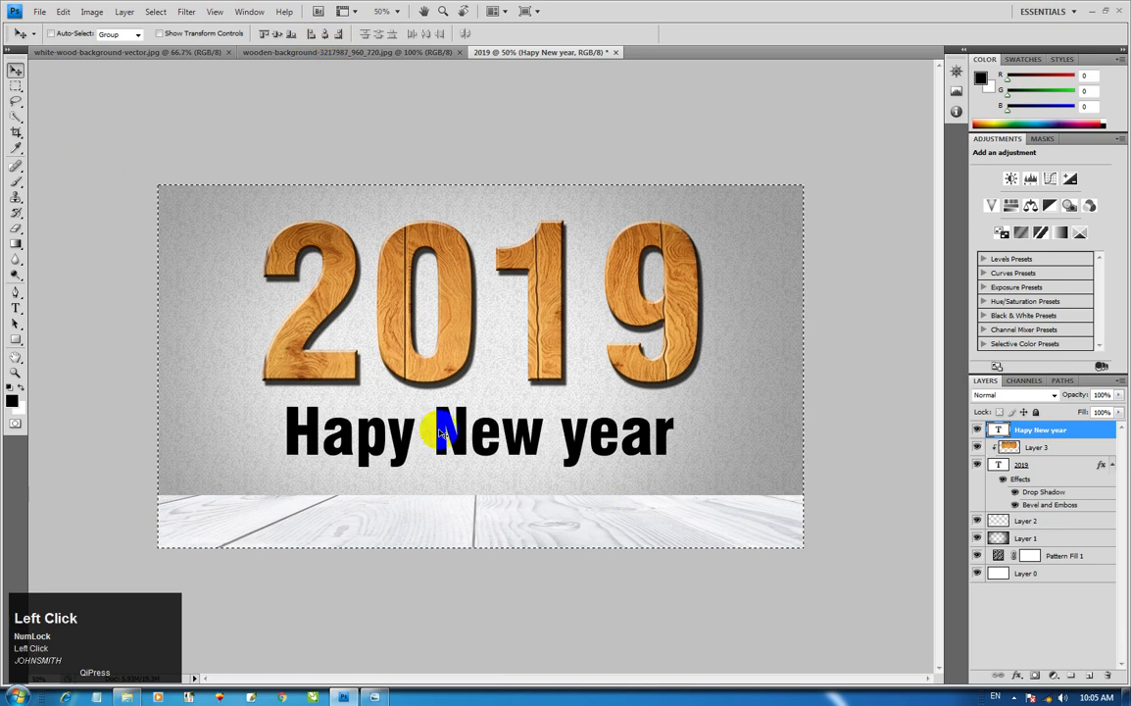
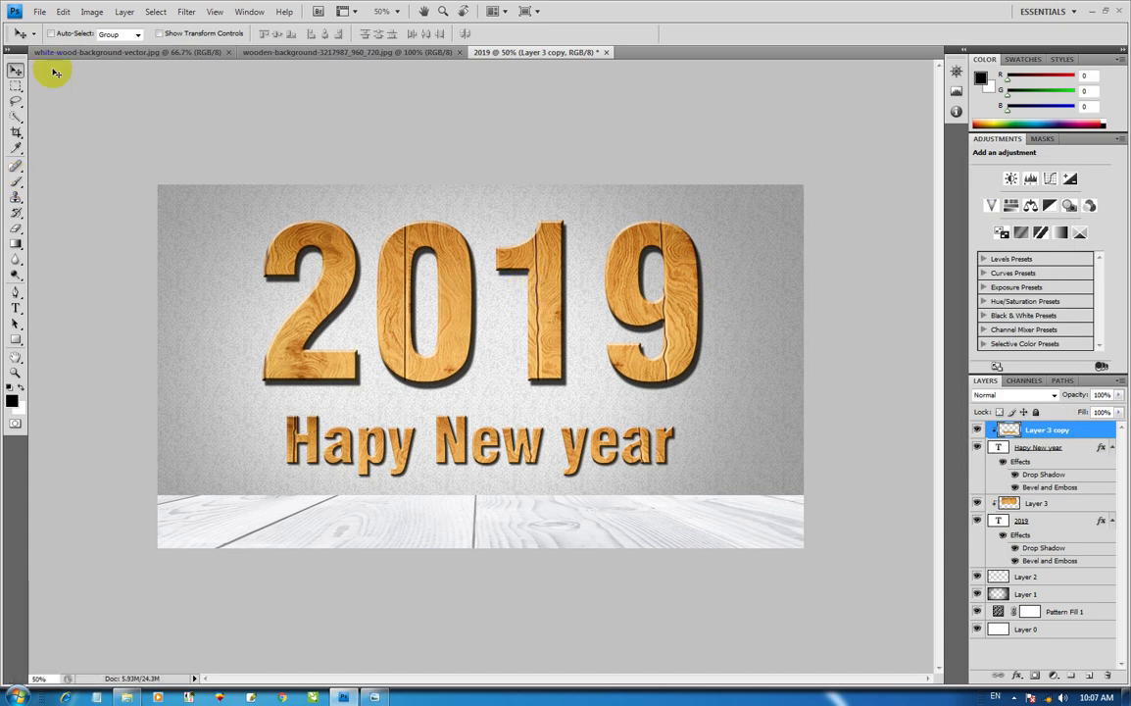
Save the finished design to the desktop as a JPEG named 2019.
click(51, 21)
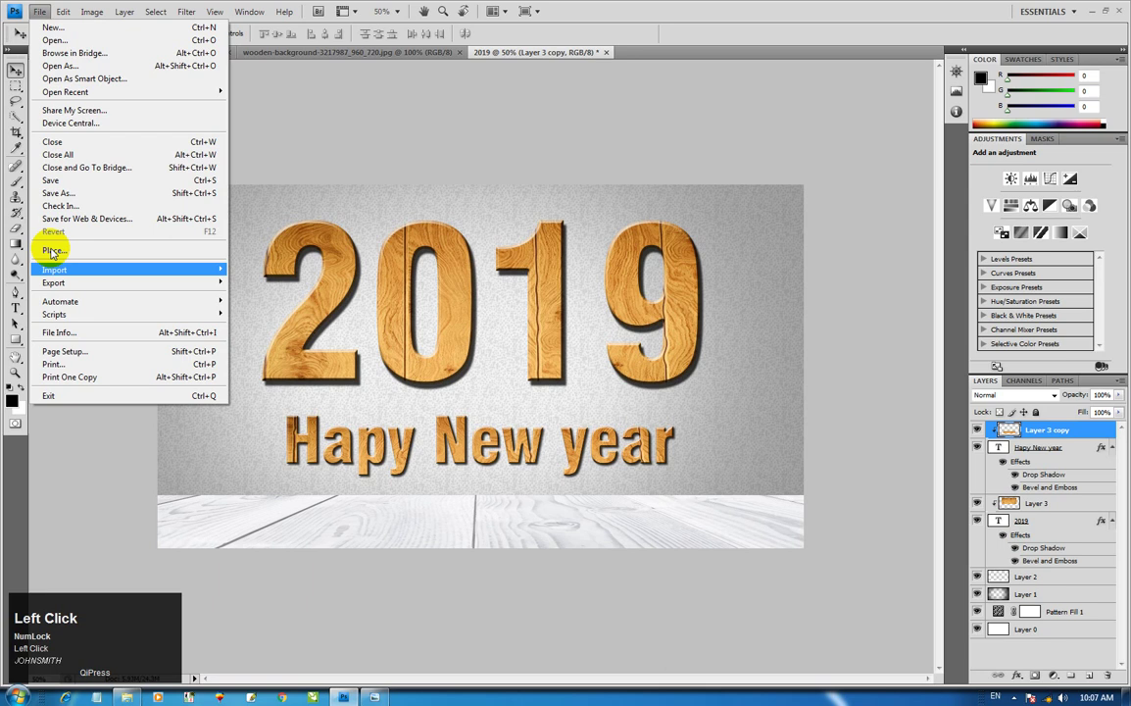
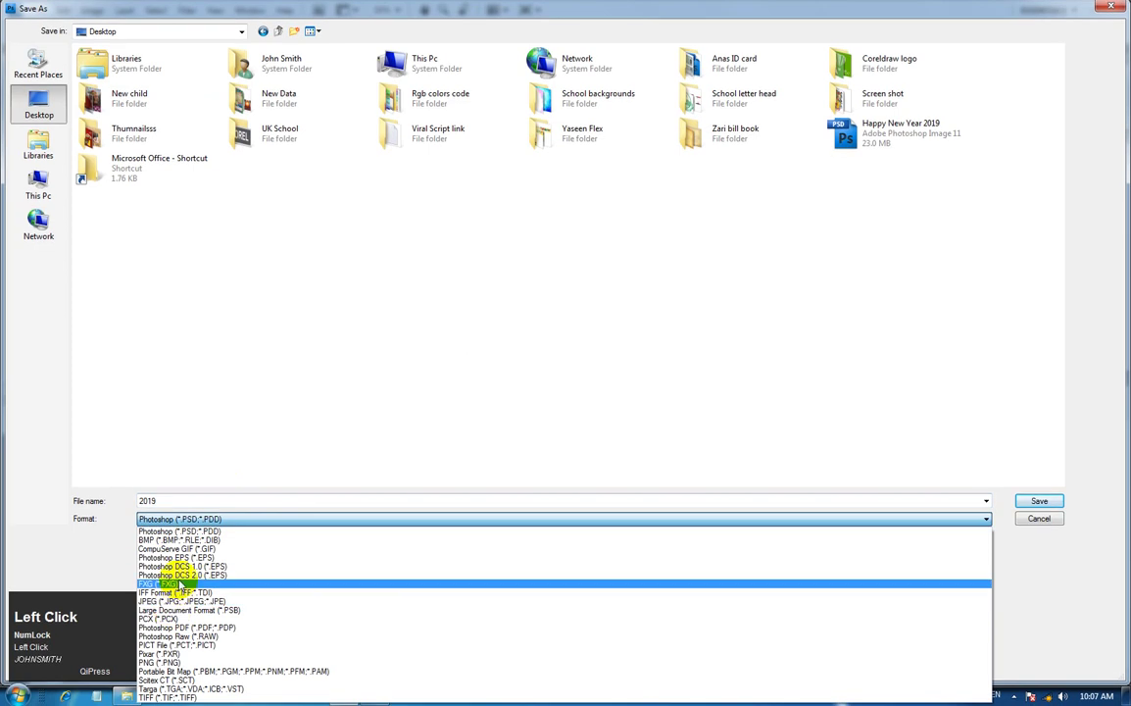
click(193, 603)
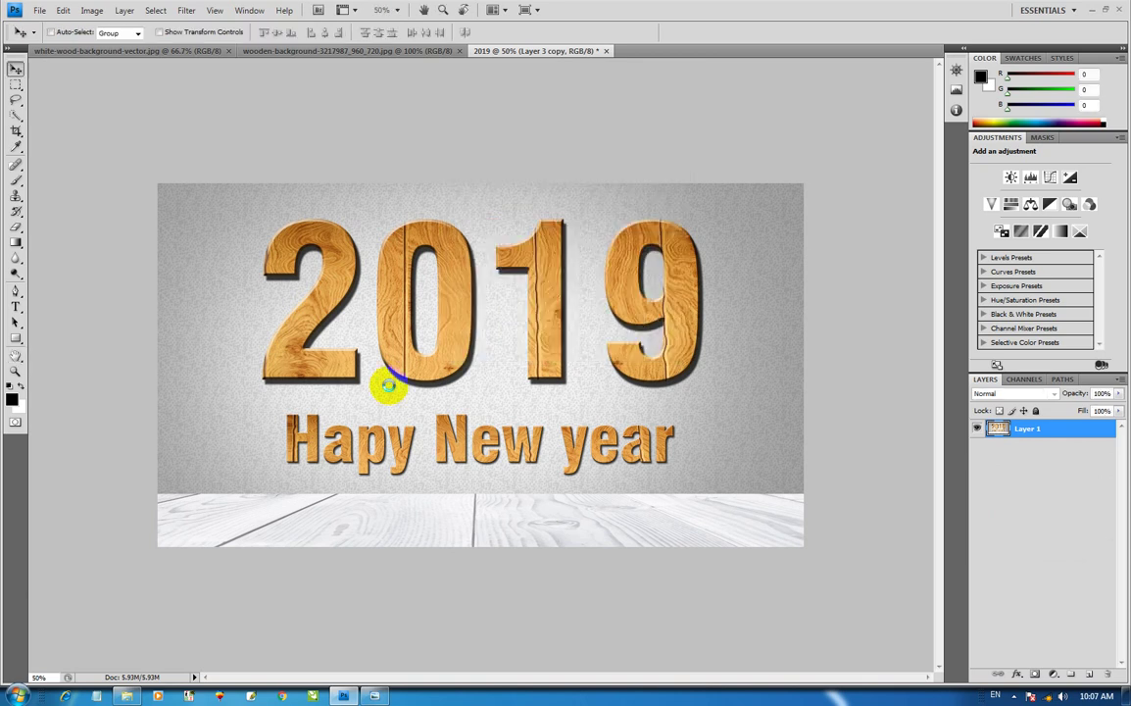
Show the desktop and open the saved 2019 image in Windows Photo Viewer.
key(d)
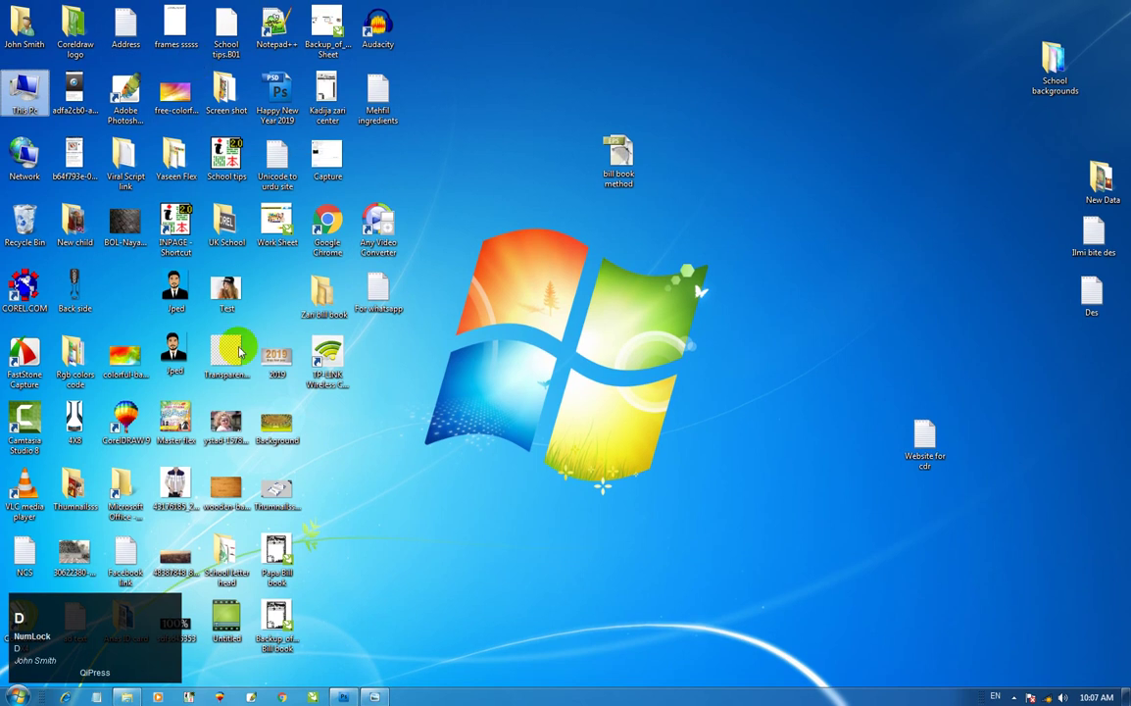
click(282, 360)
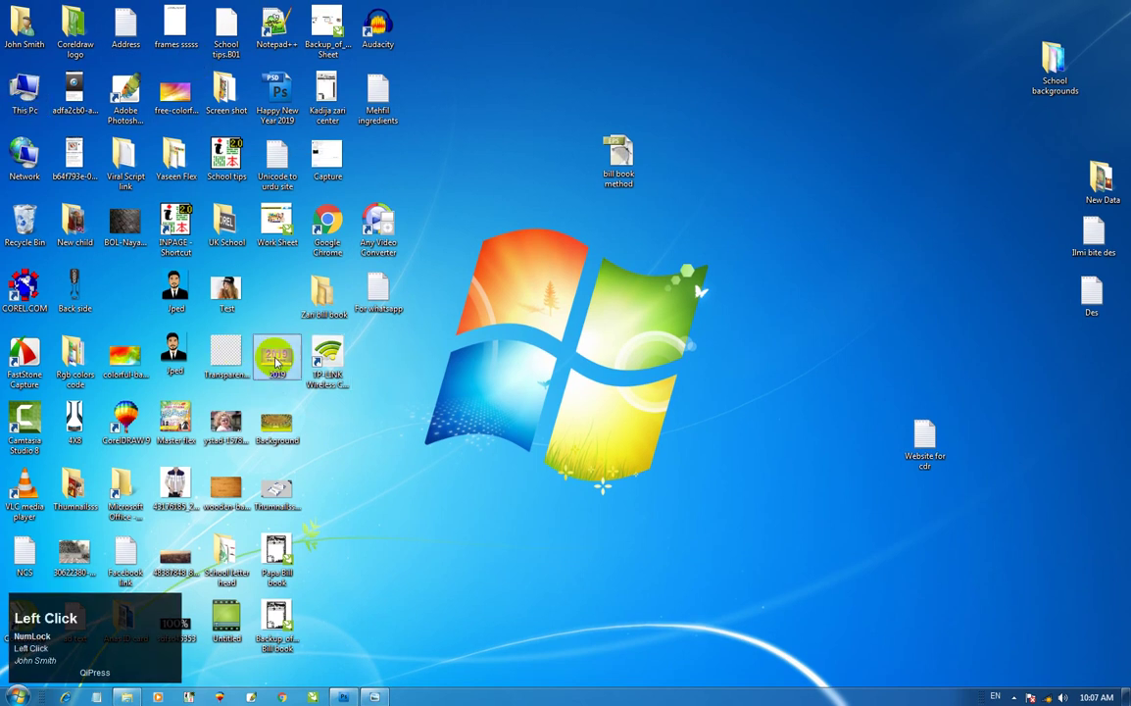
text(John Smith)
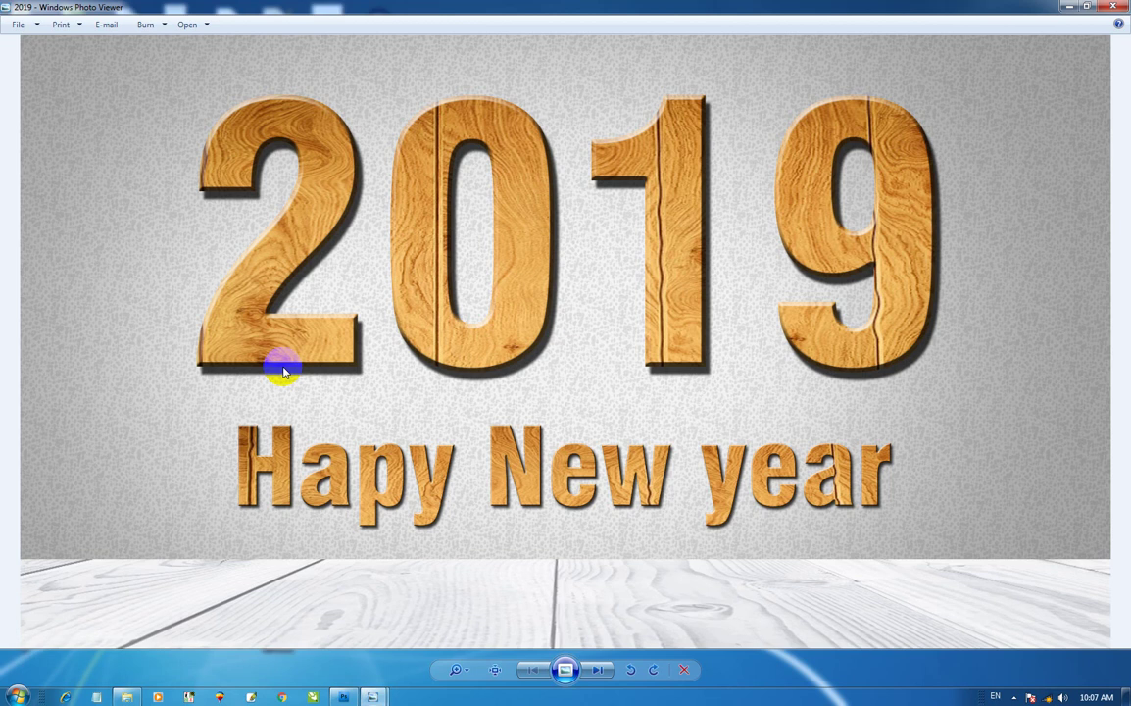